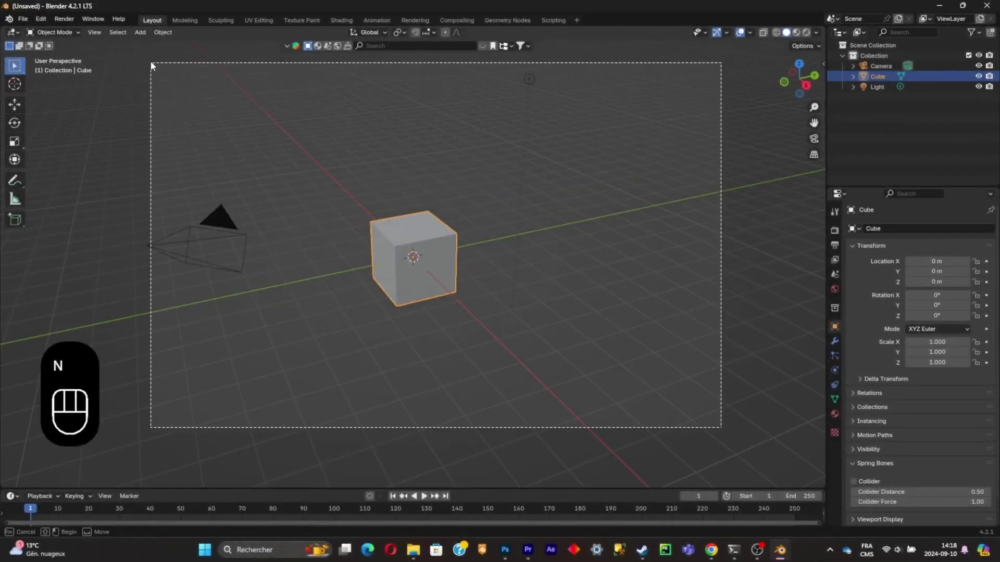
Delete the default camera, cube and light from the scene
{"action": "key", "text": "x"}
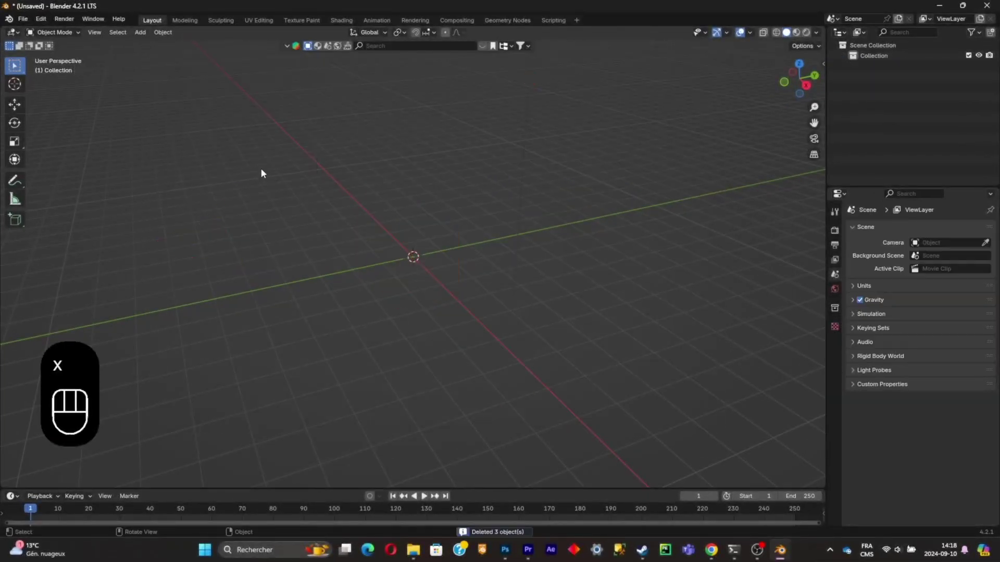
{"action": "key", "text": "ctrl+z"}
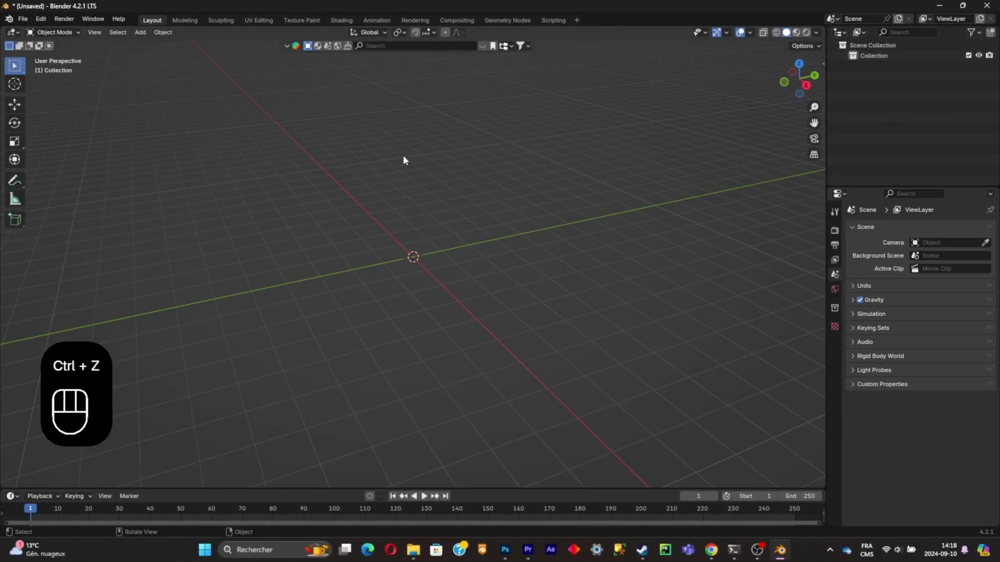
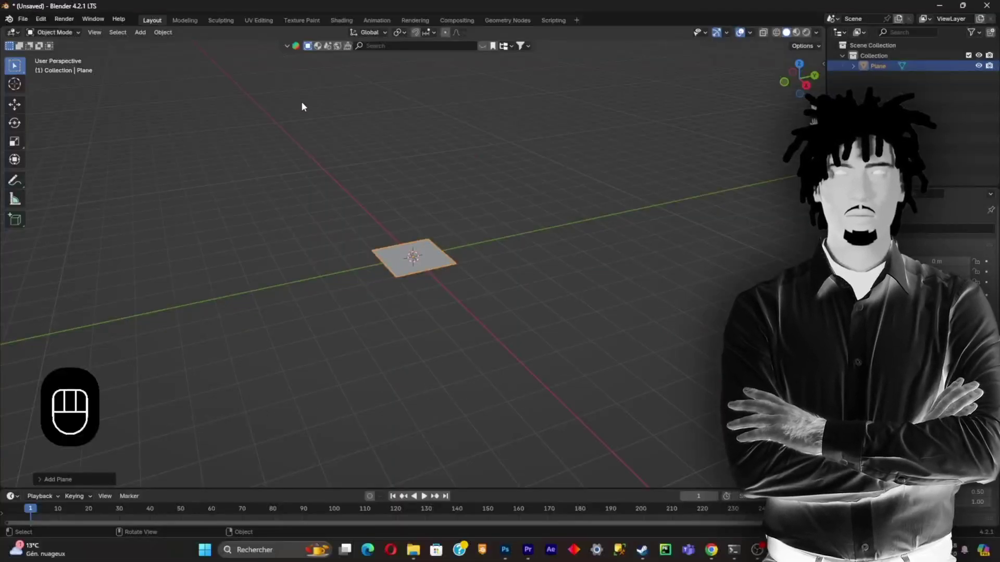
Scale the floor plane up to about 6.3 and tilt the duplicate Plane.001 upright on X
{"action": "key", "text": "s"}
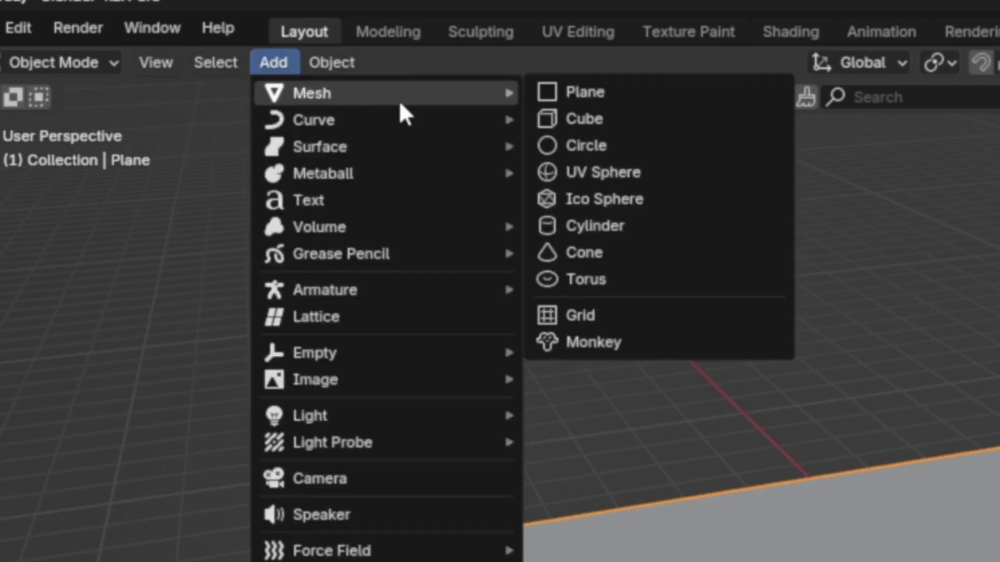
{"action": "left_click_drag", "start_coordinate": [271, 44], "coordinate": [282, 242]}
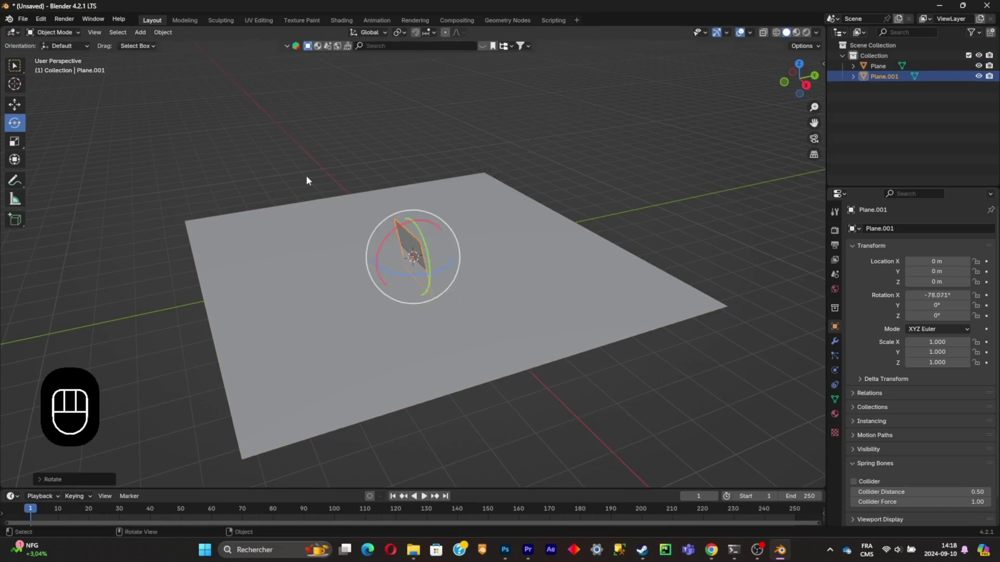
Set Plane.001 to -90° on X and scale it to about 6.85 as the wall
{"action": "left_click", "coordinate": [29, 385]}
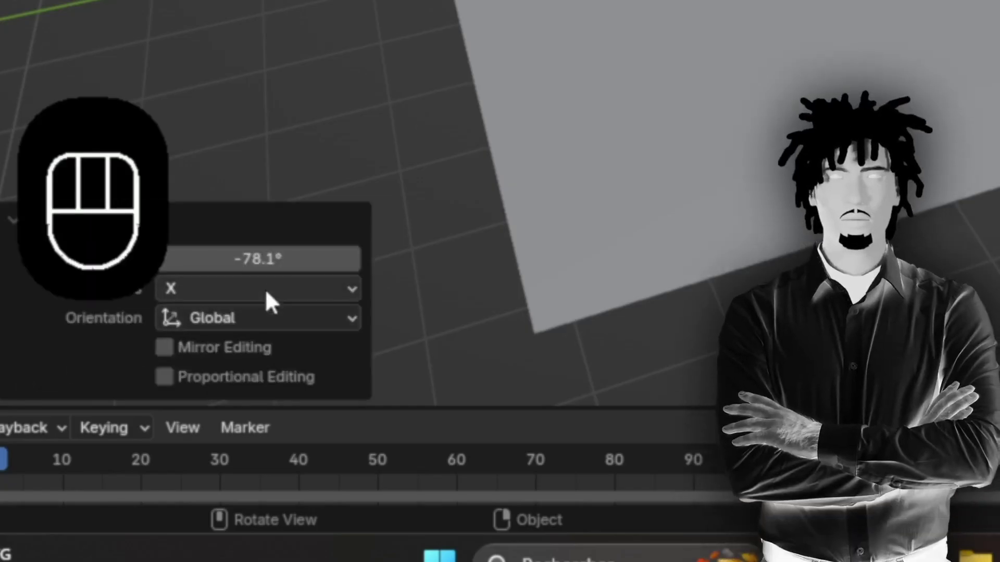
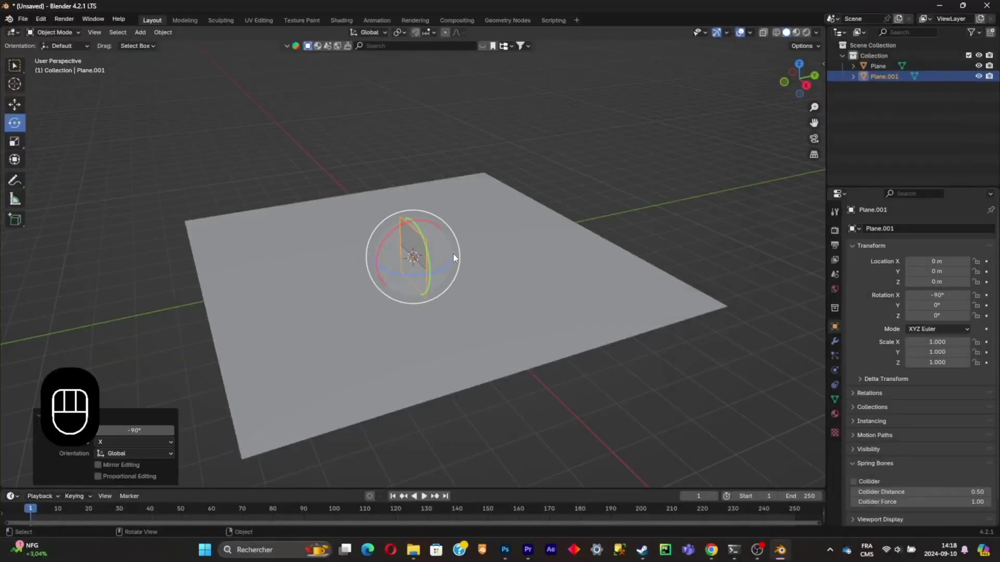
{"action": "key", "text": "s"}
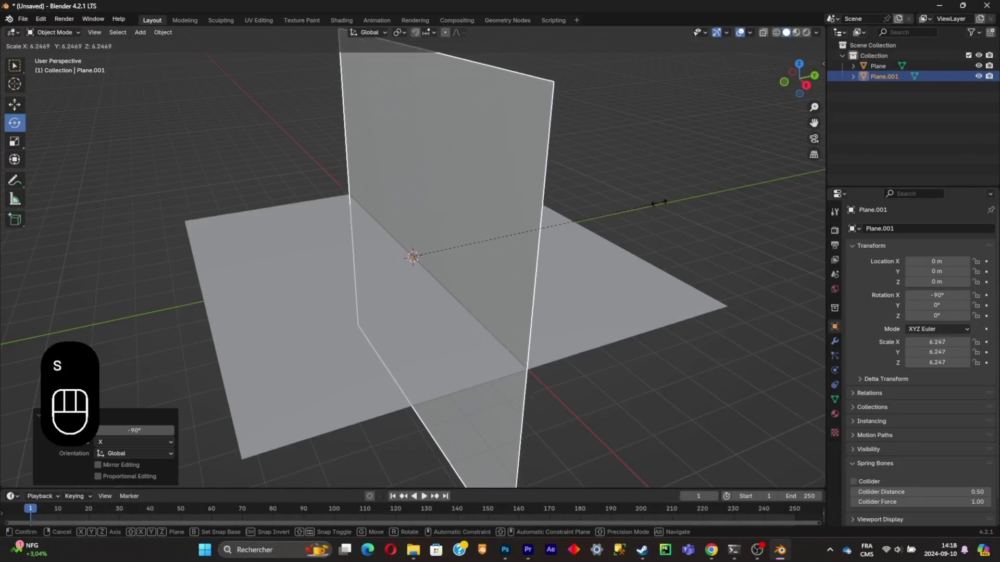
{"action": "left_click", "coordinate": [684, 196]}
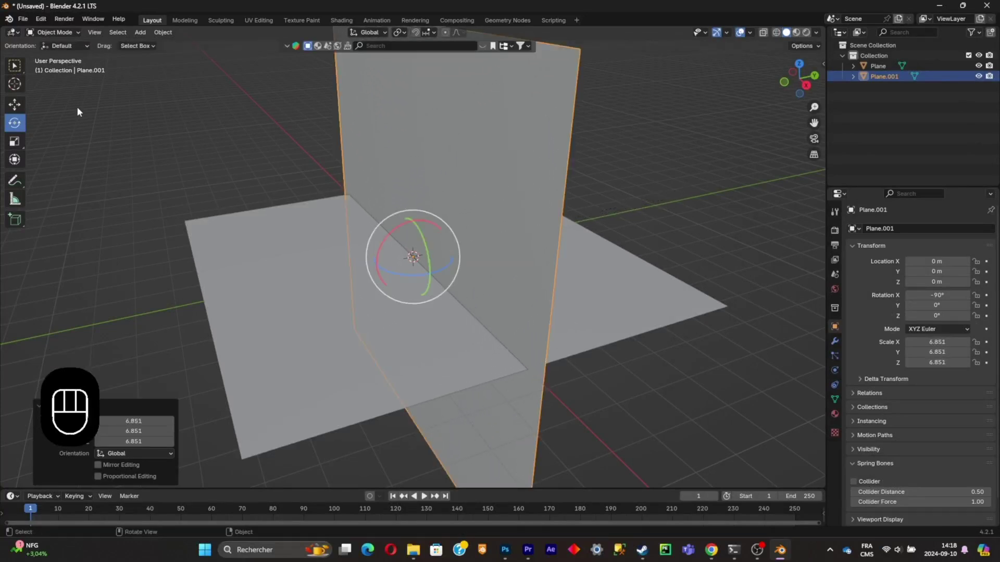
Move the wall to the floor's edge and apply wood to the floor and yellow paint to the wall from the asset library
{"action": "left_click", "coordinate": [19, 104]}
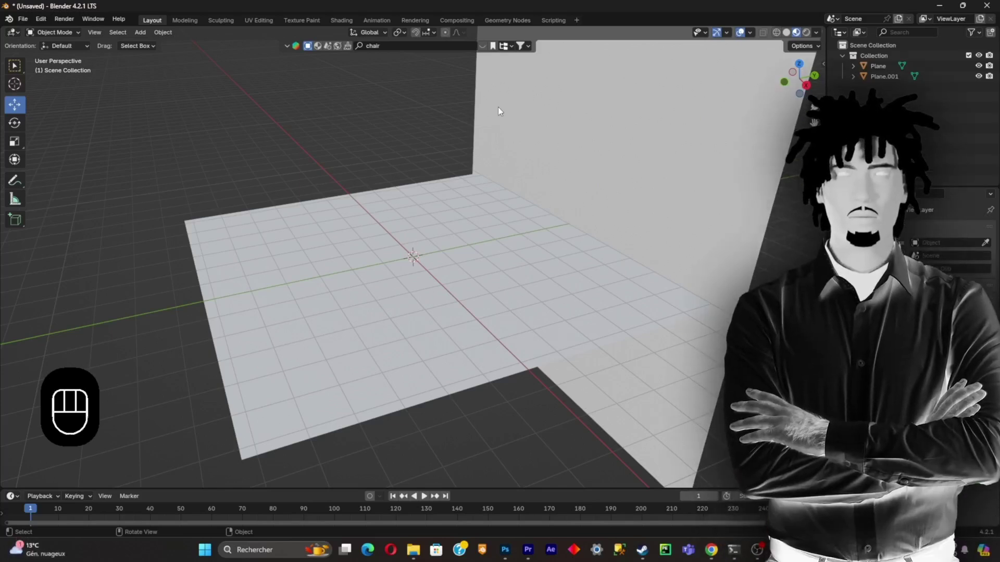
{"action": "left_click", "coordinate": [742, 29]}
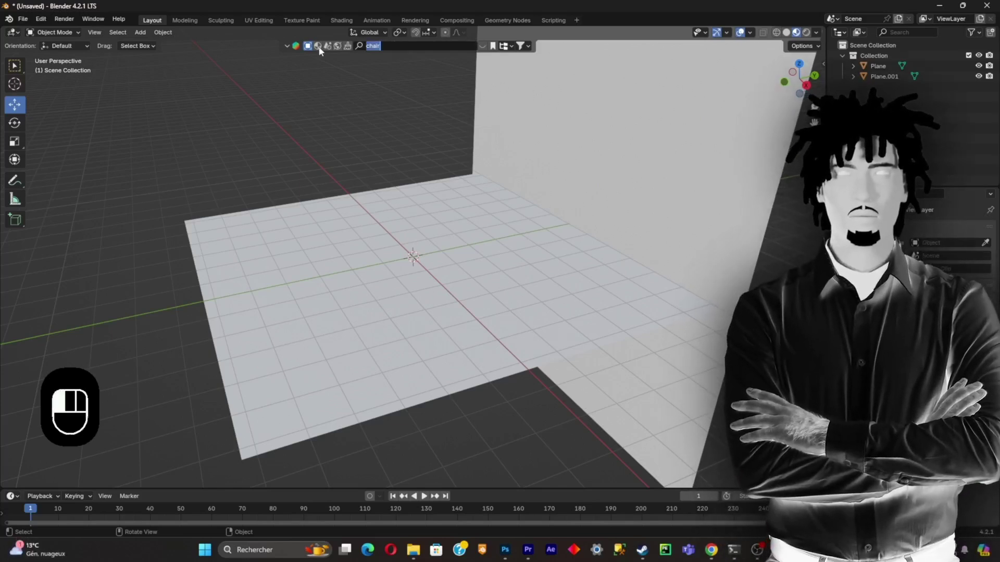
{"action": "left_click", "coordinate": [742, 29]}
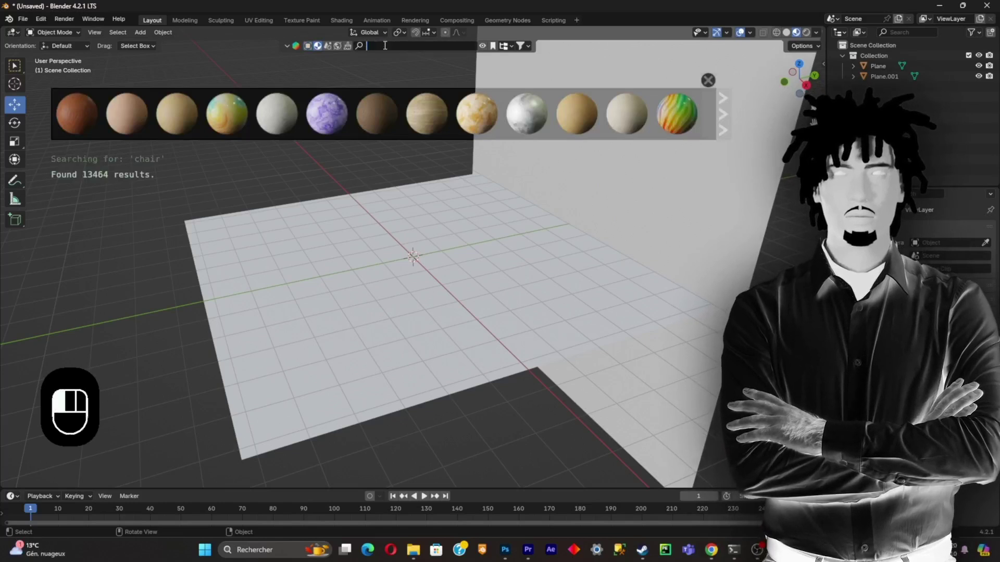
{"action": "key", "text": "o"}
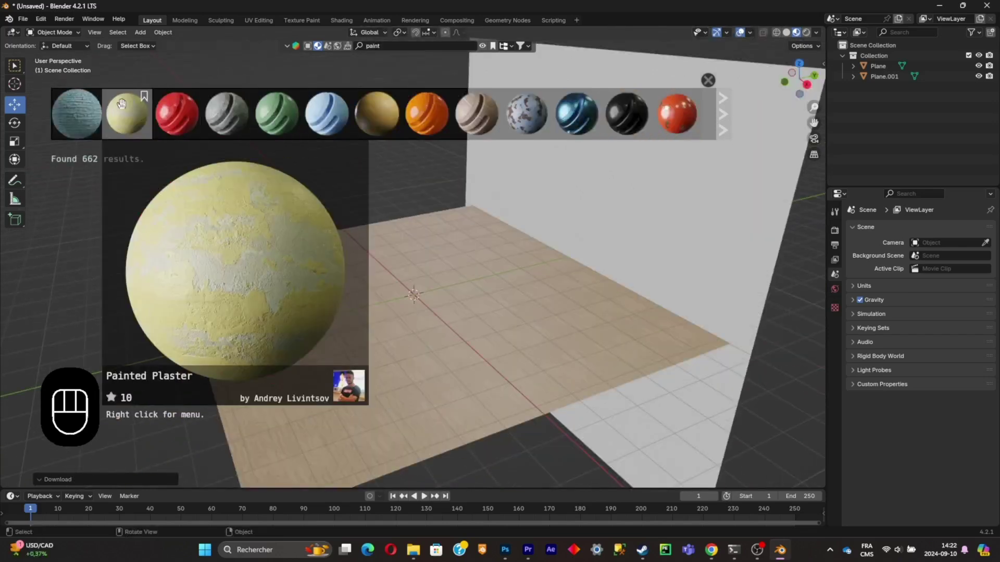
{"action": "left_click", "coordinate": [726, 129]}
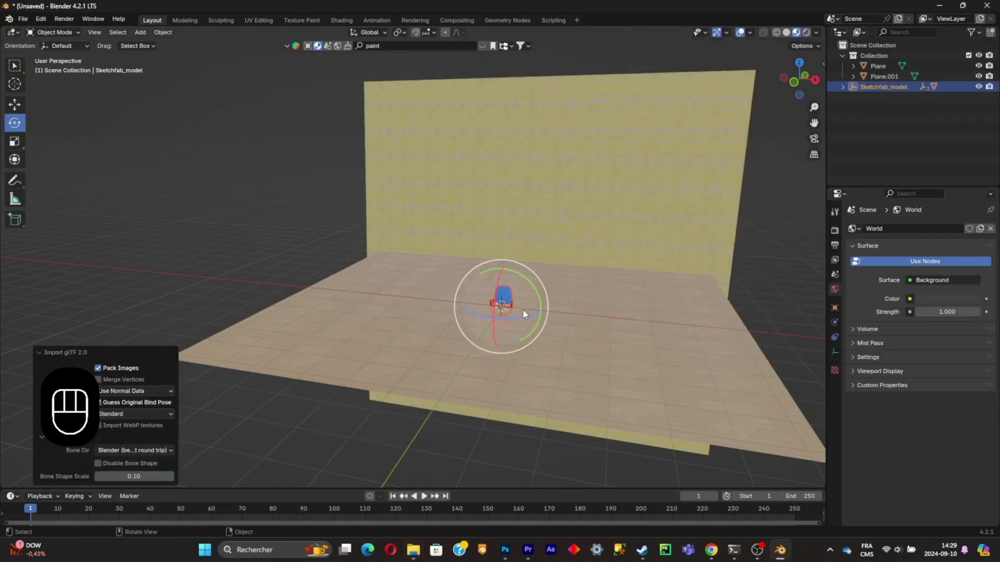
Scale the blue office chair to realistic size and set it on the wooden floor
{"action": "key", "text": "s"}
{"action": "left_click_drag", "start_coordinate": [557, 284], "coordinate": [530, 294]}
{"action": "key", "text": "ctrl+z"}
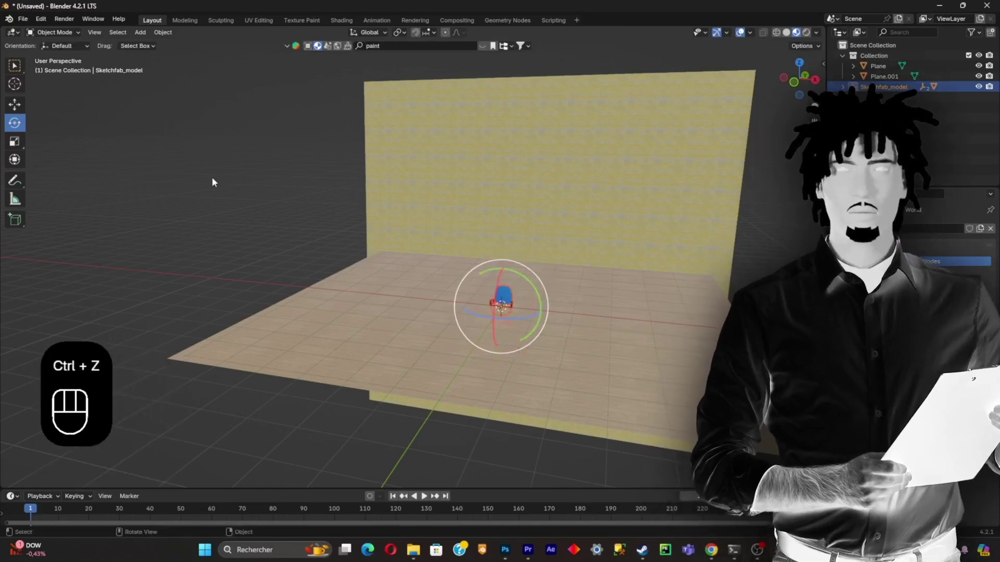
{"action": "left_click", "coordinate": [13, 107]}
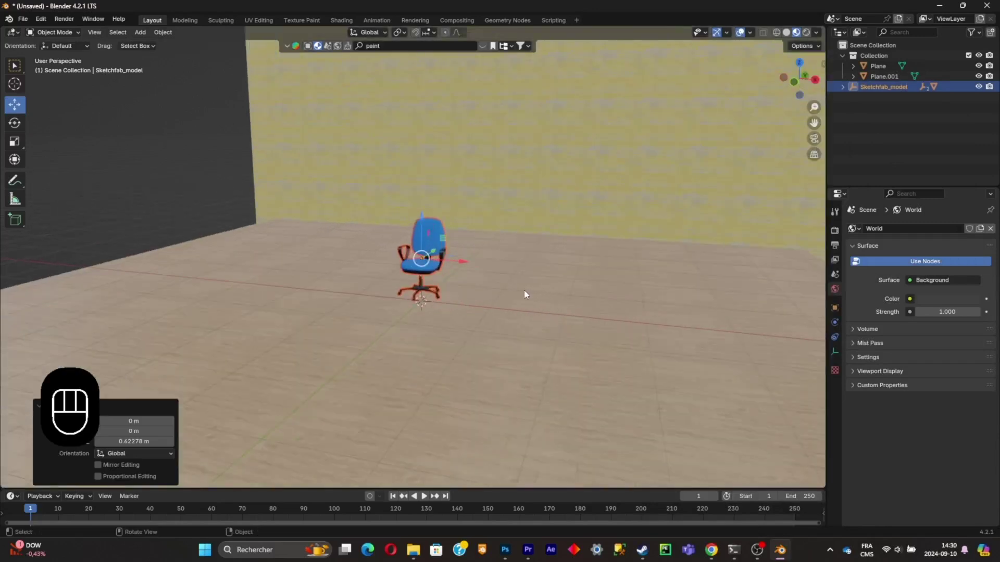
{"action": "middle_click", "coordinate": [470, 275]}
{"action": "left_click", "coordinate": [23, 126]}
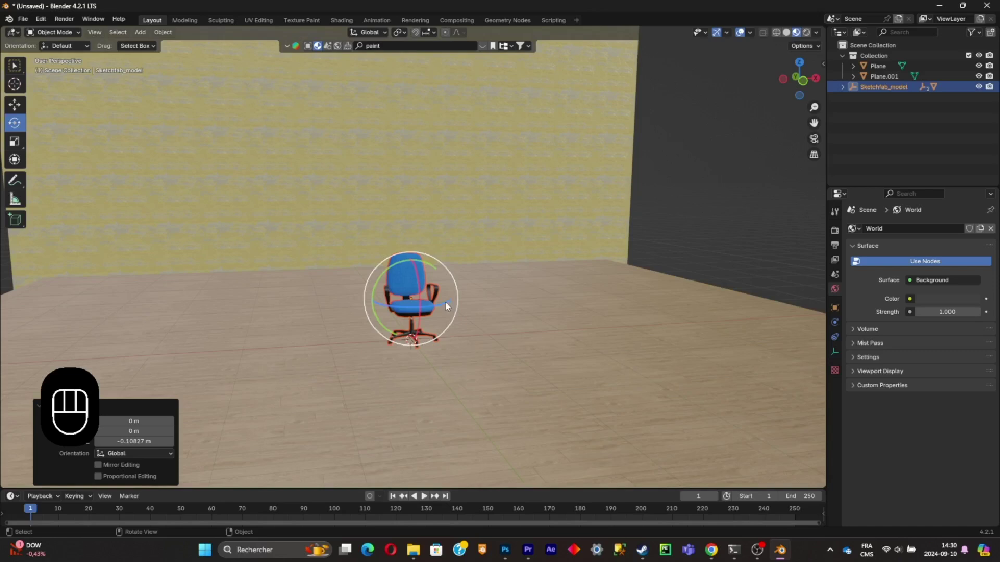
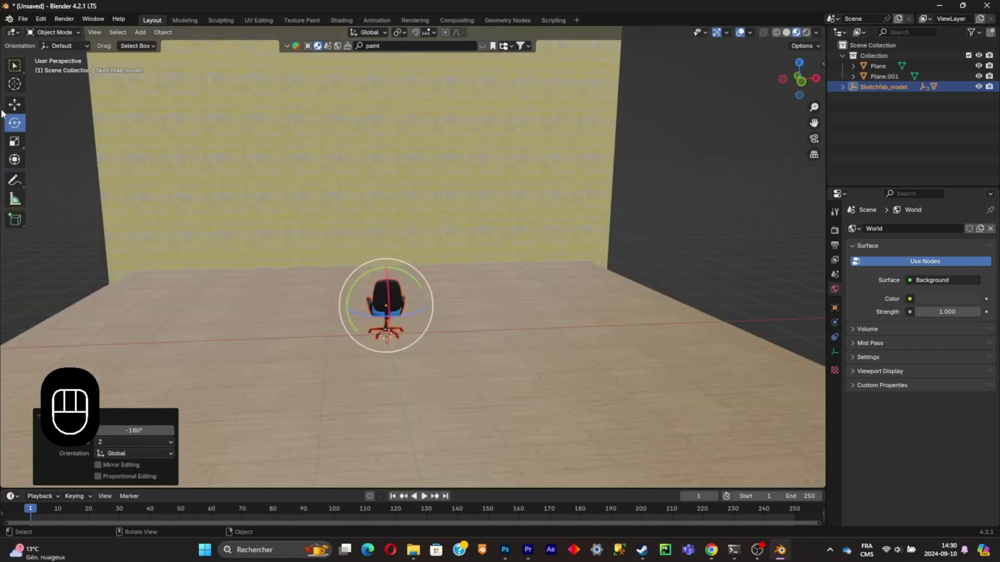
Import the desk model Sketchfab_model.001 and shrink it to a realistic size
{"action": "left_click", "coordinate": [23, 112]}
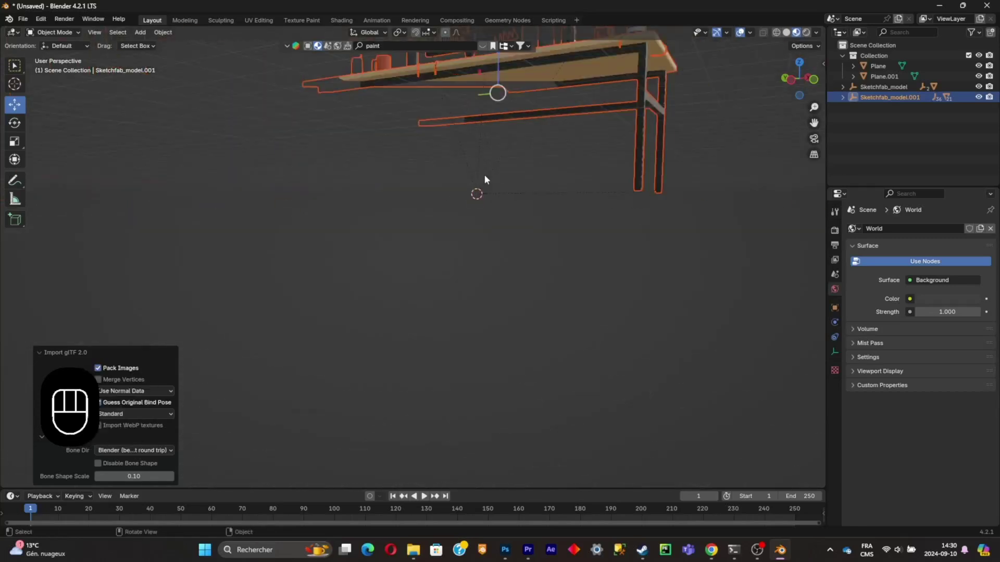
{"action": "key", "text": "s"}
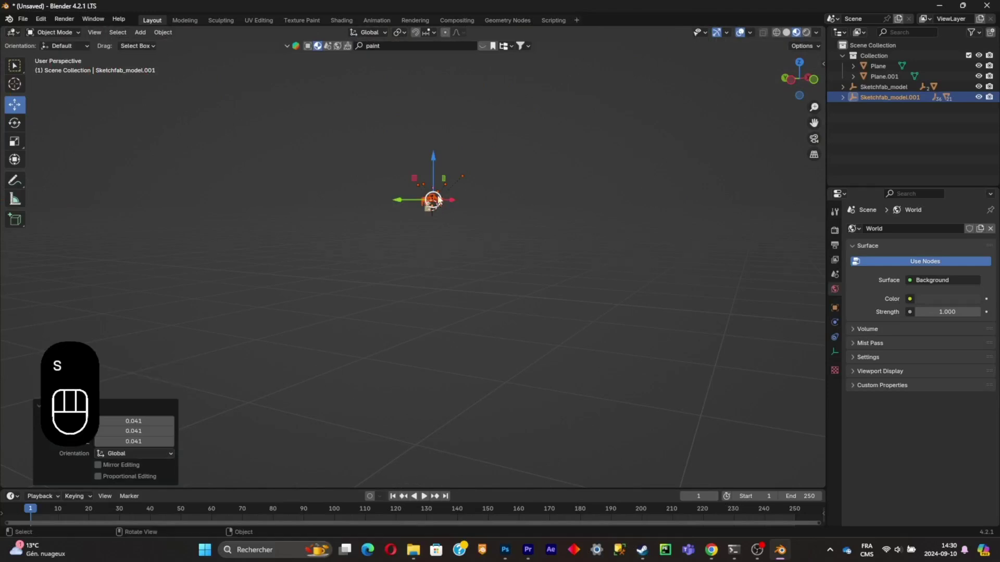
{"action": "key", "text": "s"}
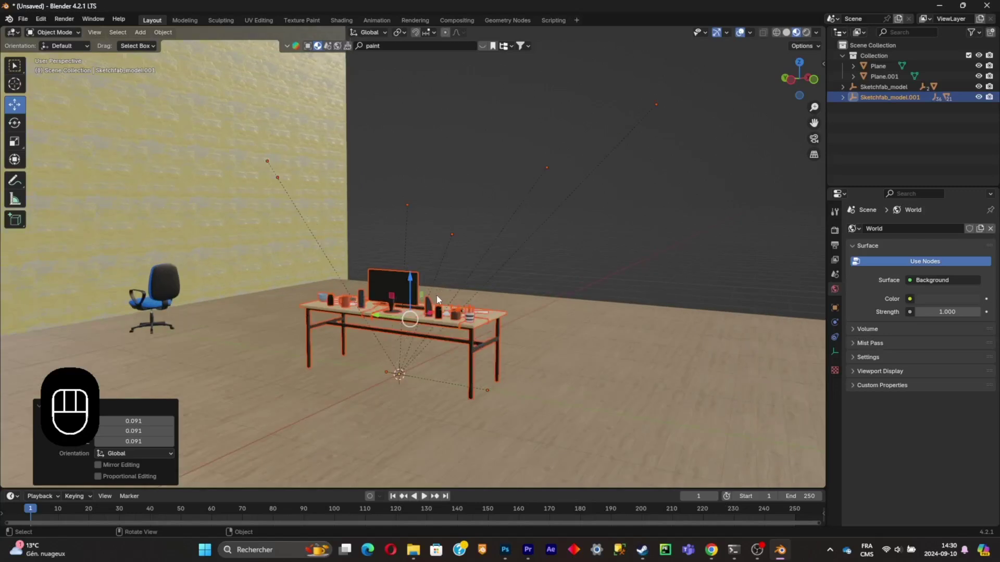
{"action": "left_click", "coordinate": [364, 298]}
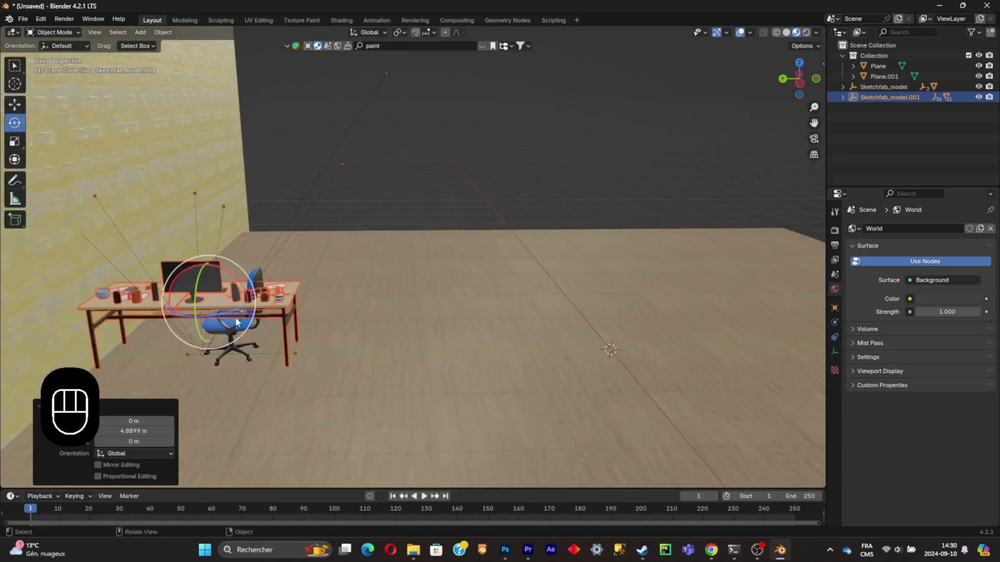
Rotate the desk from top view and place it beside the chair
{"action": "left_click", "coordinate": [287, 284]}
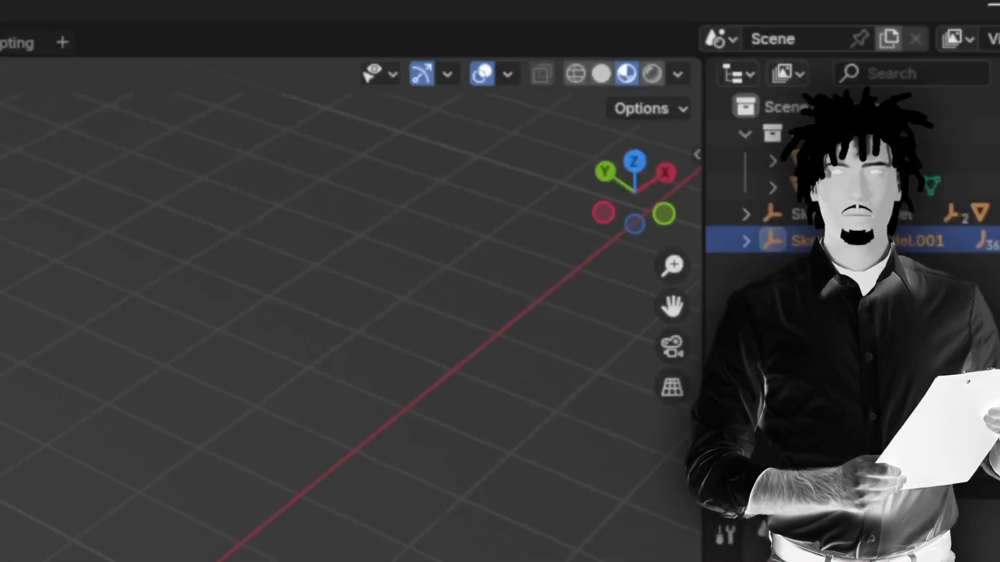
{"action": "key", "text": "ctrl+shift+z"}
{"action": "left_click", "coordinate": [388, 163]}
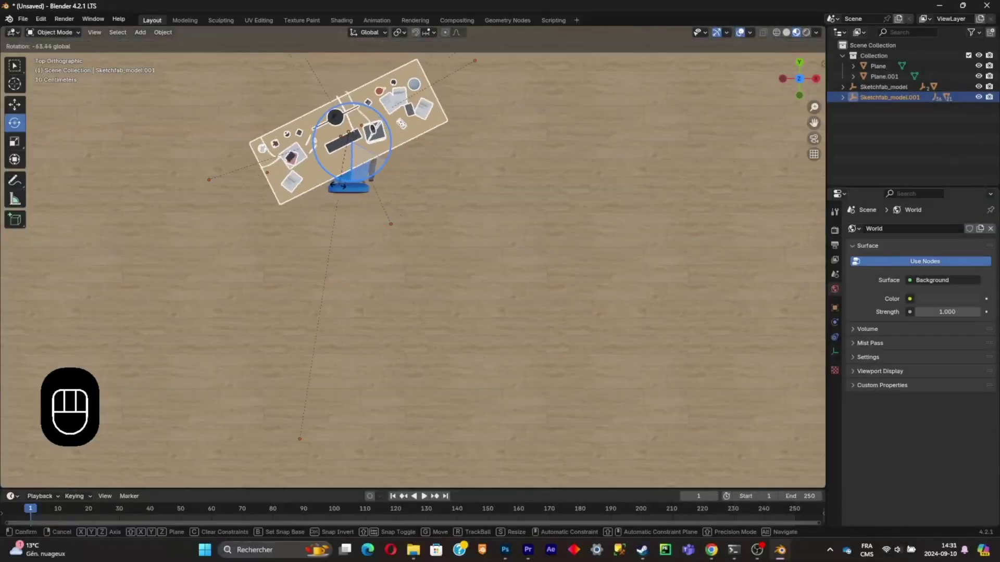
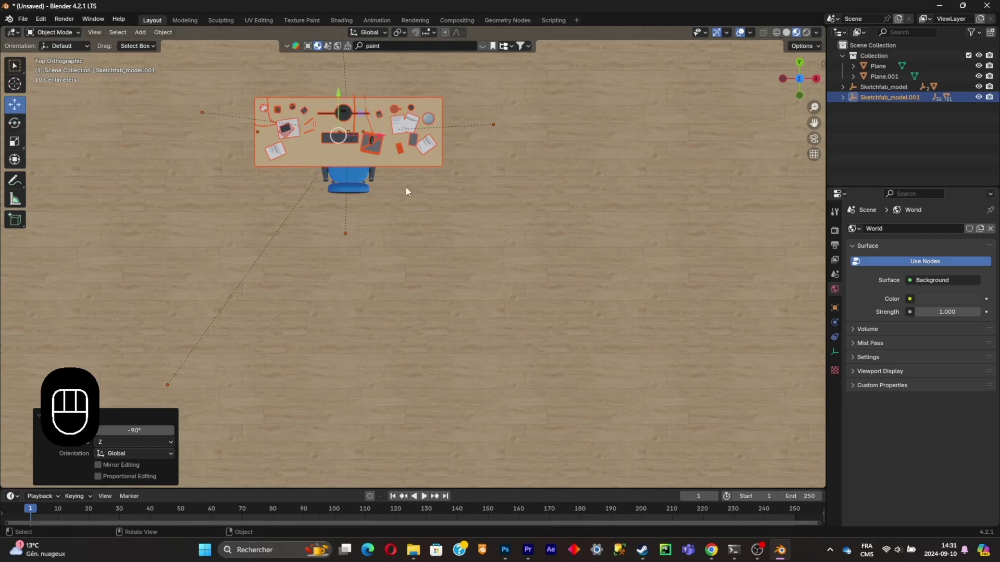
{"action": "left_click_drag", "start_coordinate": [348, 92], "coordinate": [308, 133]}
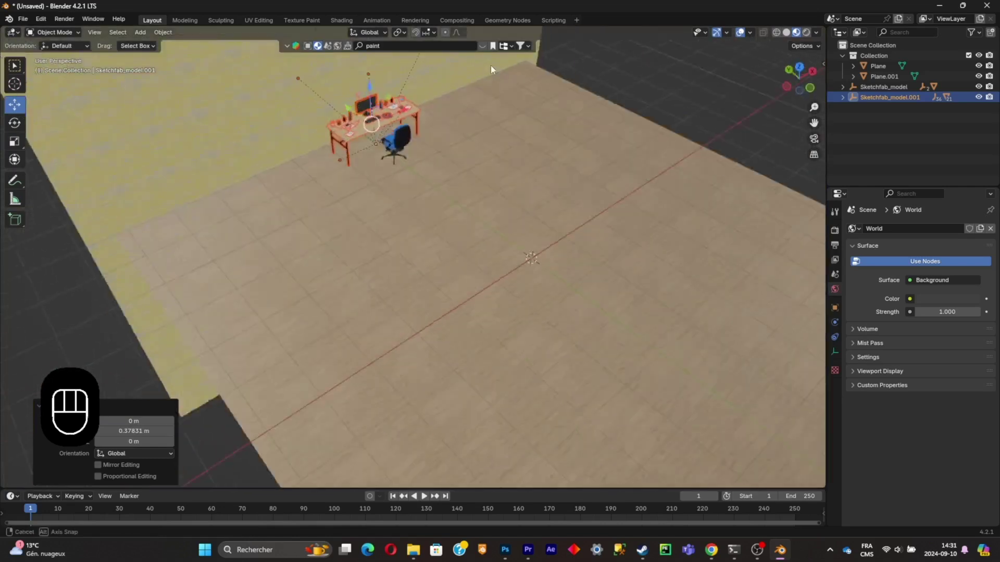
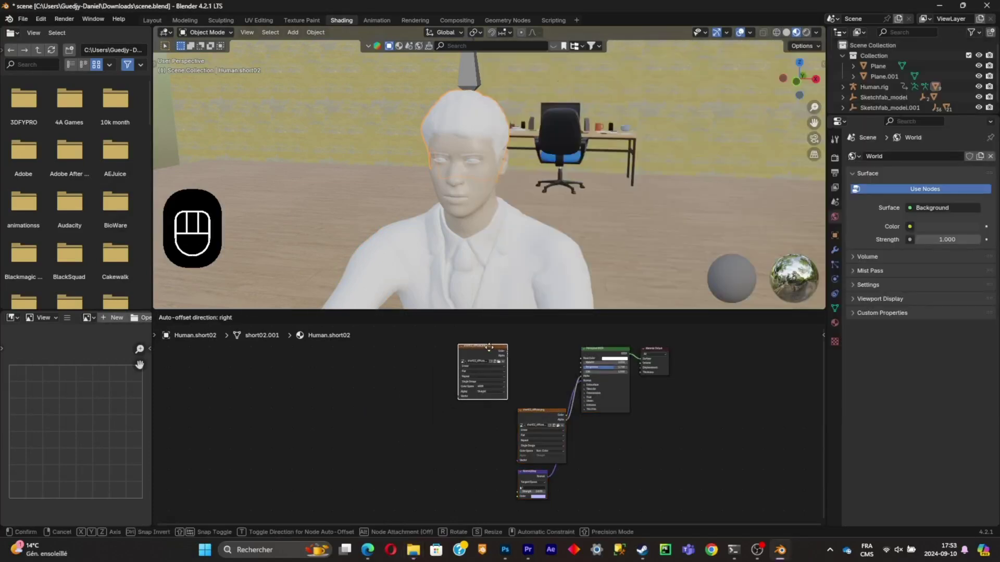
Link the hair texture to its shader and bring the skin diffuse image into the body material
{"action": "left_click", "coordinate": [501, 351]}
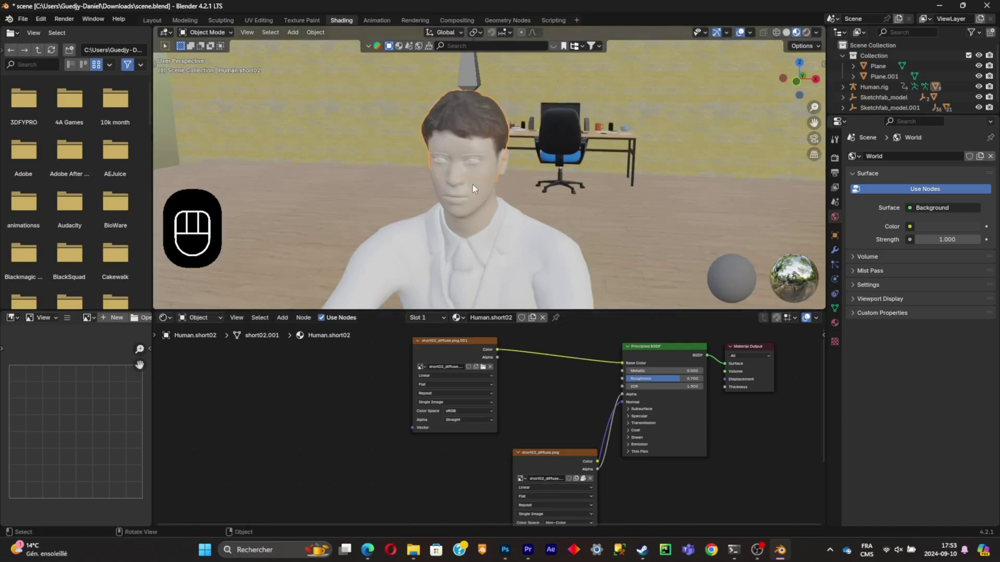
{"action": "left_click", "coordinate": [484, 184]}
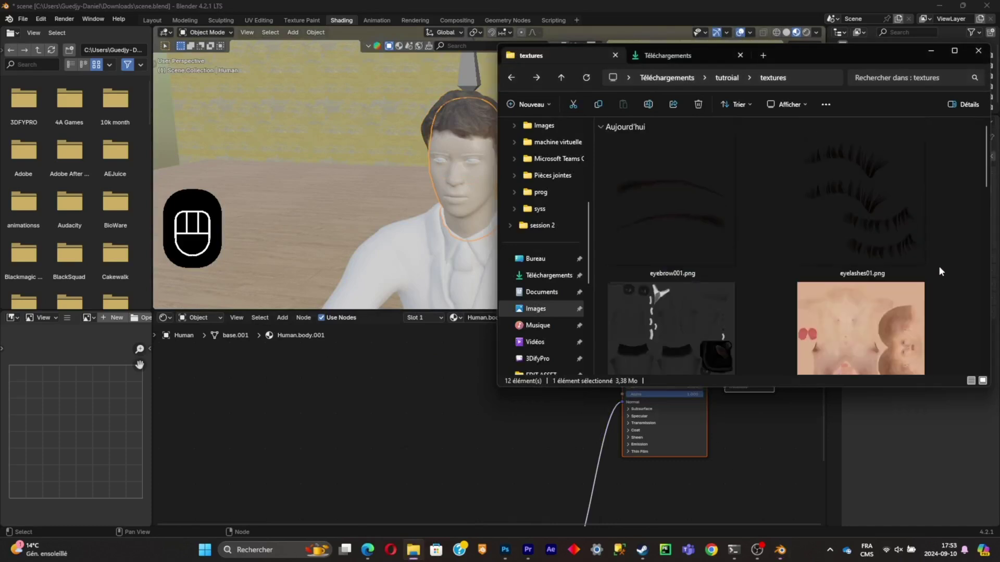
{"action": "left_click_drag", "start_coordinate": [392, 388], "coordinate": [432, 386]}
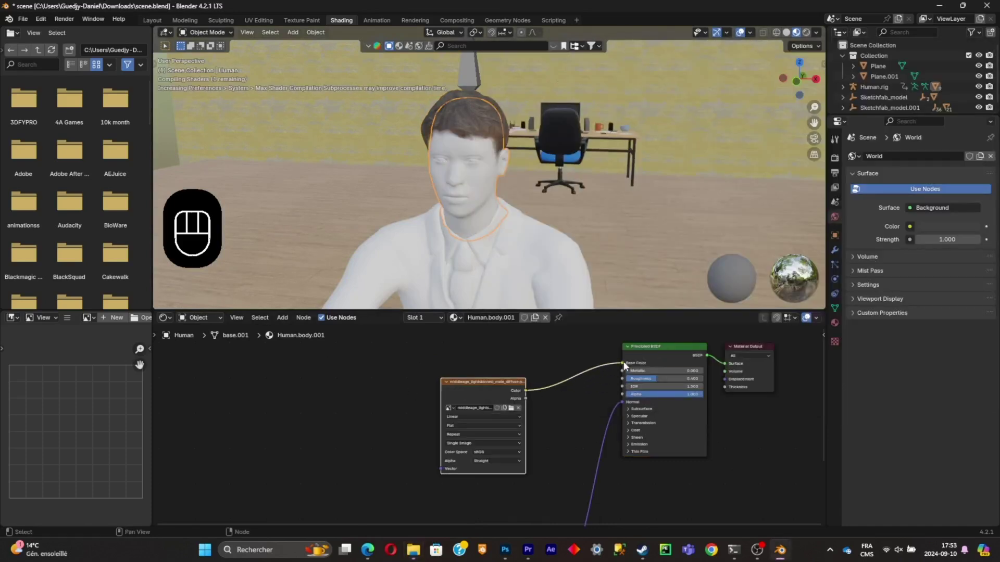
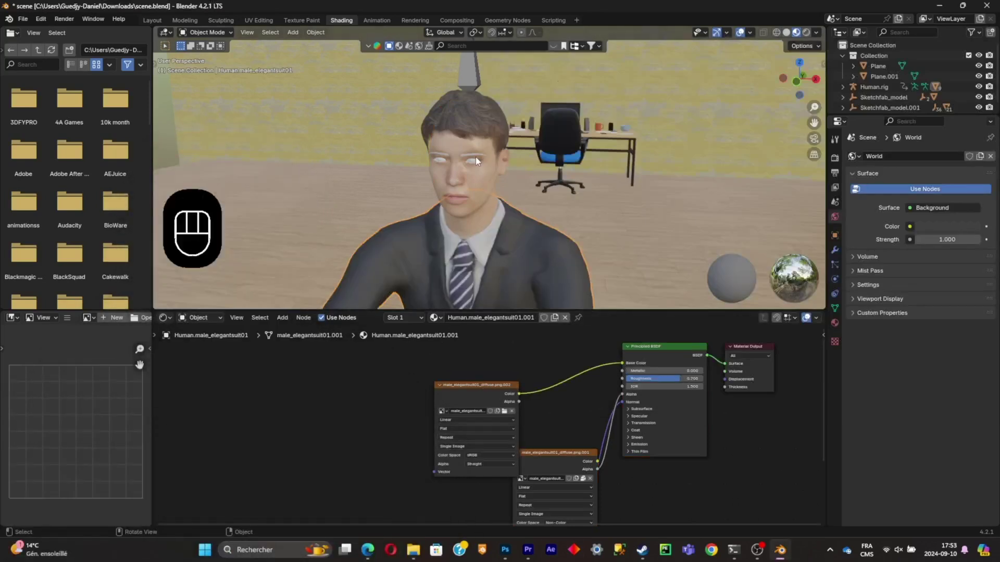
Feed the eyebrow and shoe diffuse textures into their materials' Base Color
{"action": "left_click", "coordinate": [479, 158]}
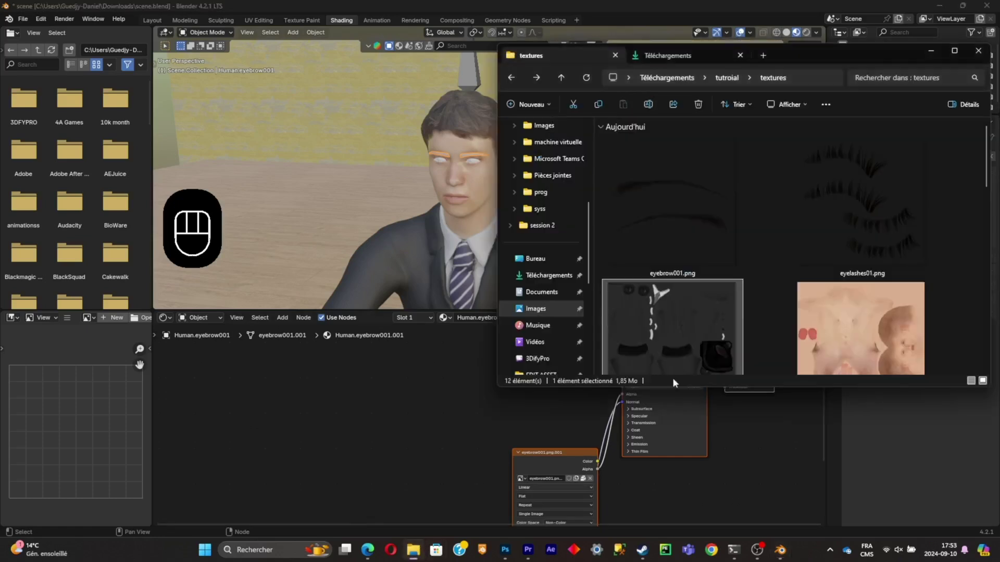
{"action": "left_click", "coordinate": [466, 363]}
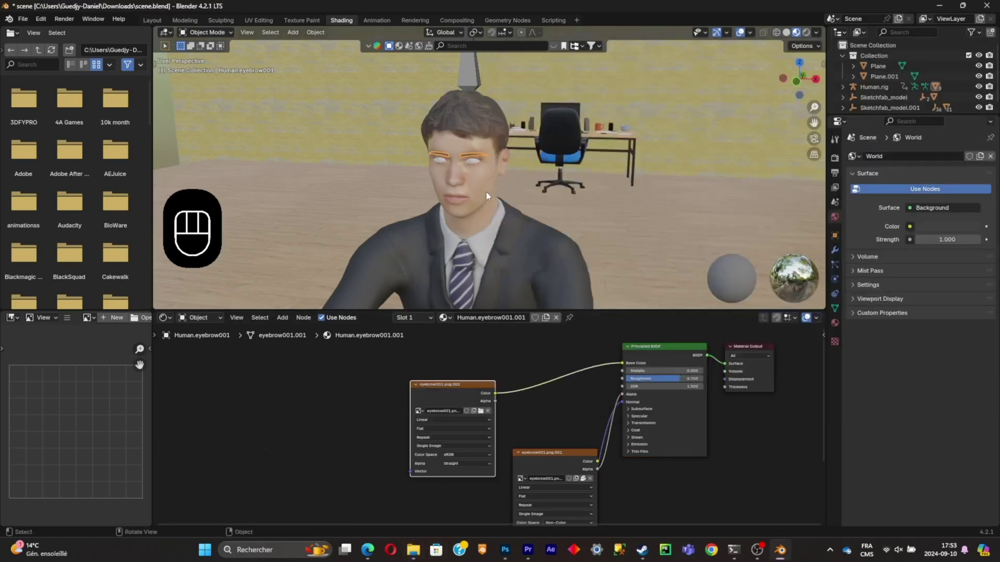
{"action": "left_click", "coordinate": [476, 167]}
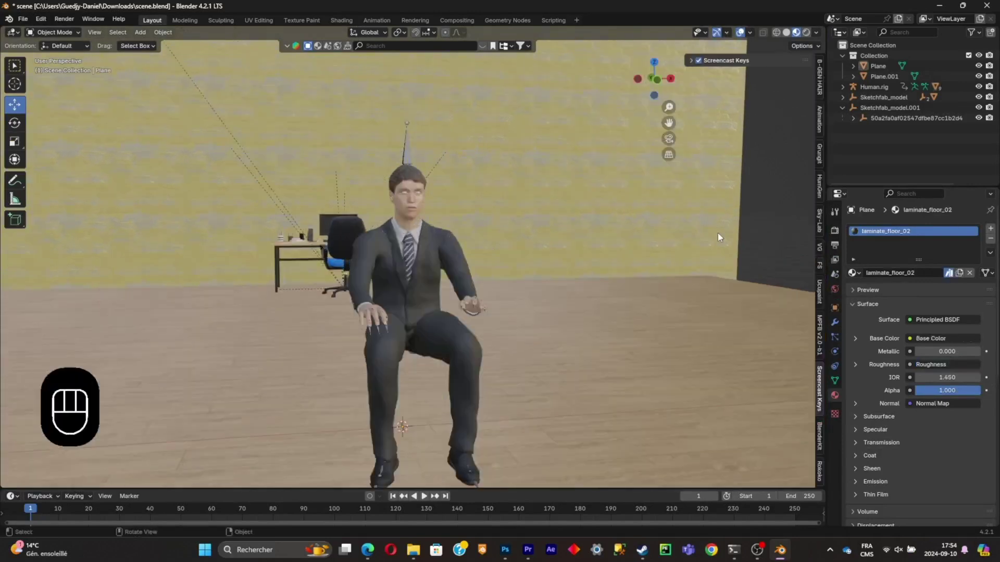
Add an Empty, parent the man's rig to it and move him onto the chair
{"action": "key", "text": "n"}
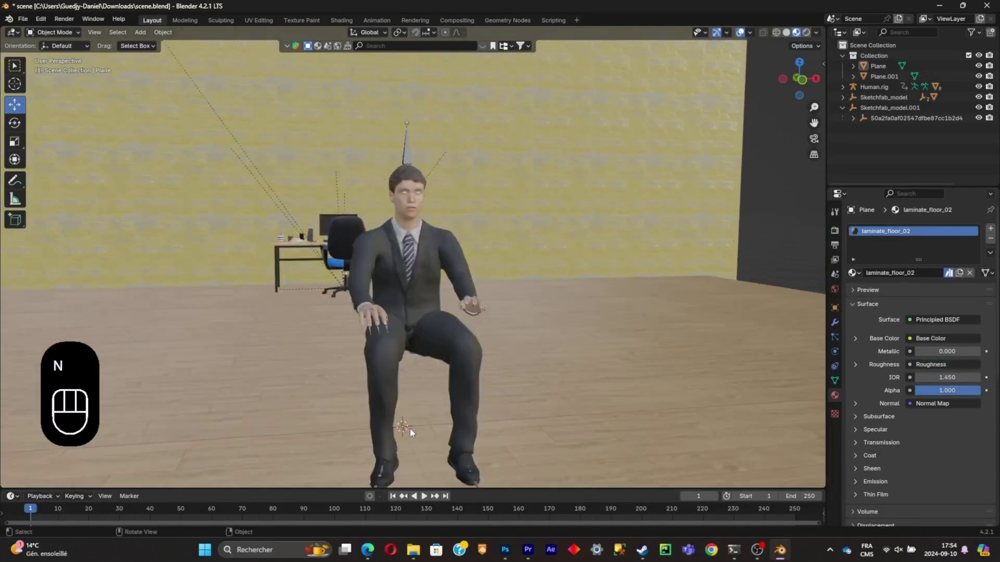
{"action": "key", "text": "shift+a"}
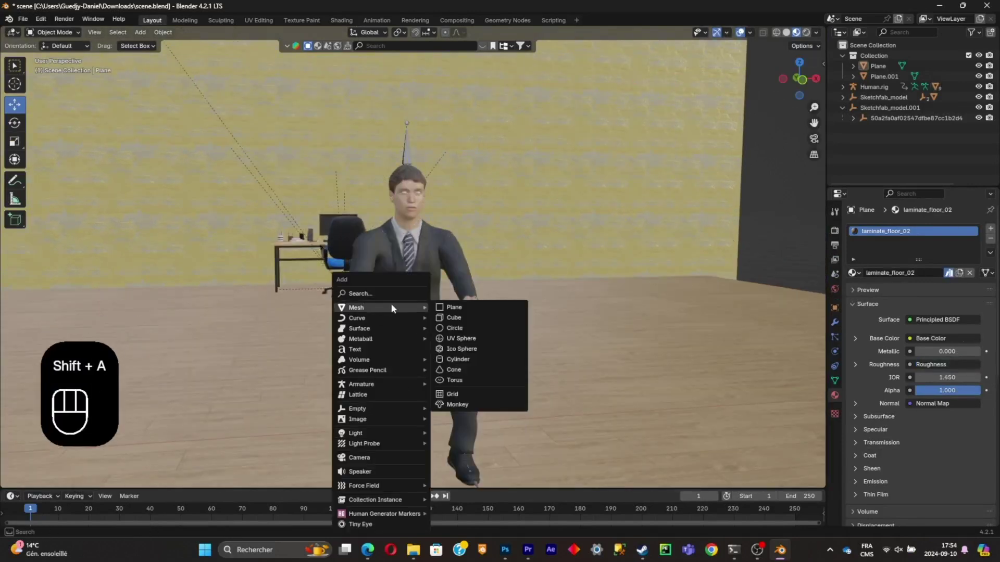
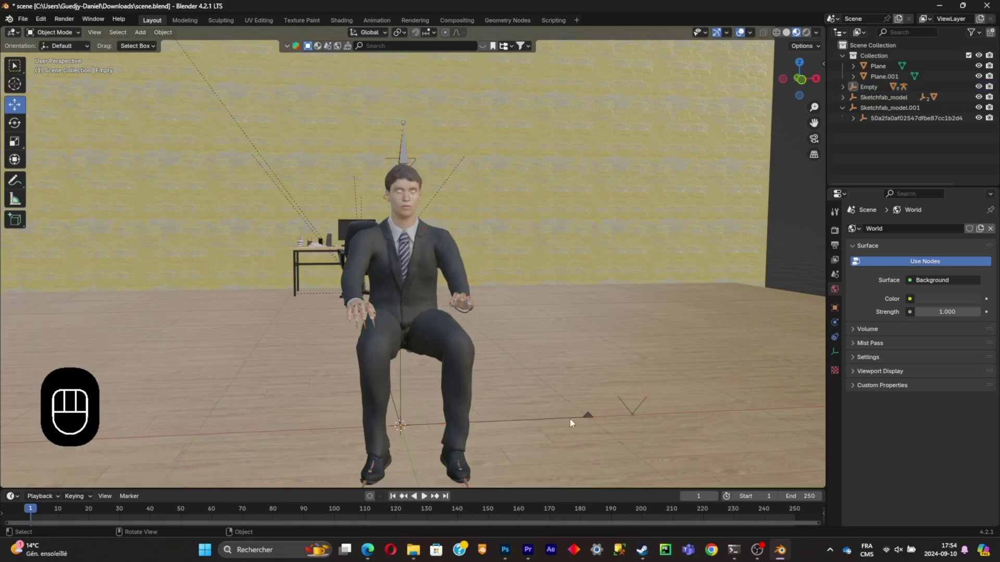
{"action": "left_click", "coordinate": [626, 405]}
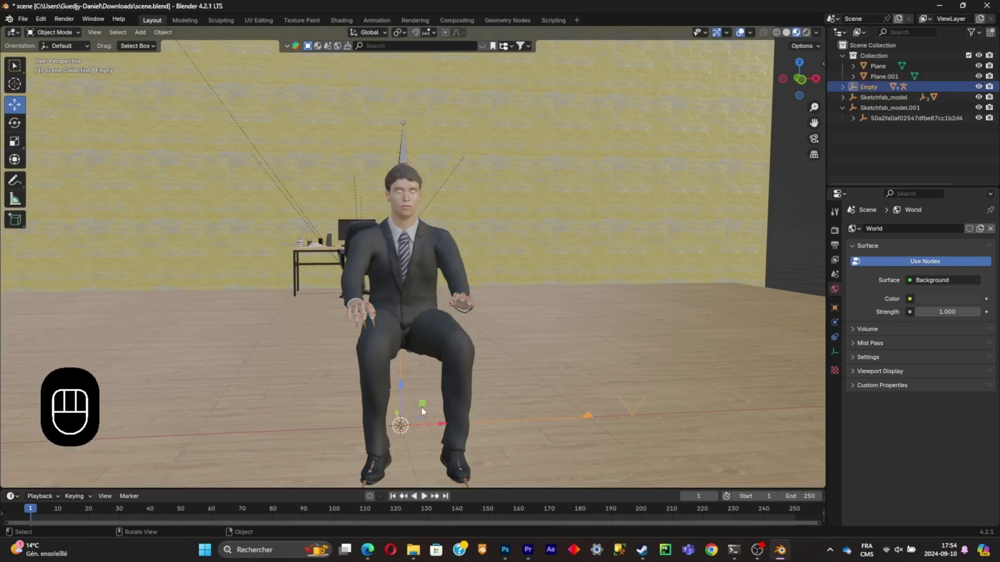
{"action": "left_click", "coordinate": [415, 426]}
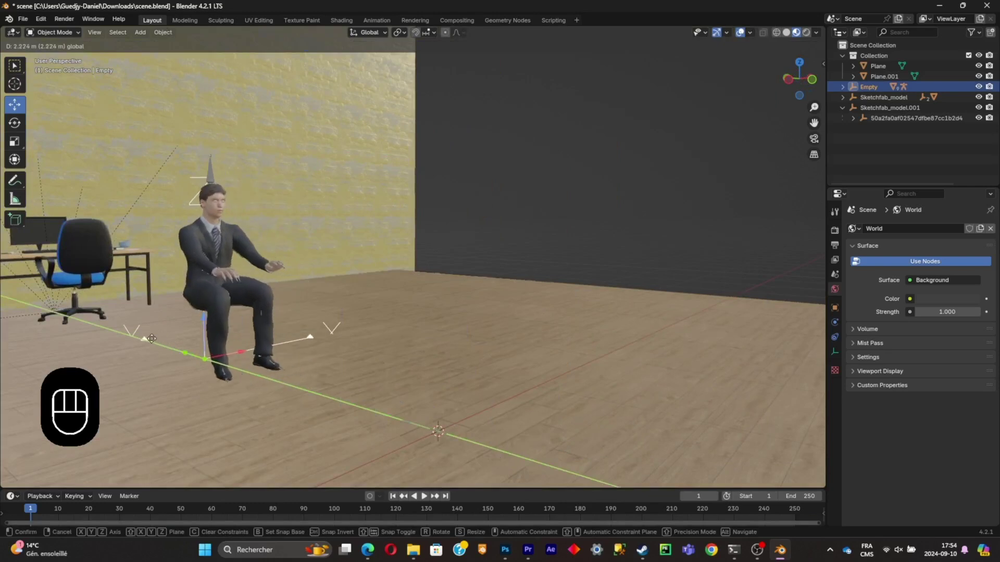
{"action": "middle_click", "coordinate": [175, 334]}
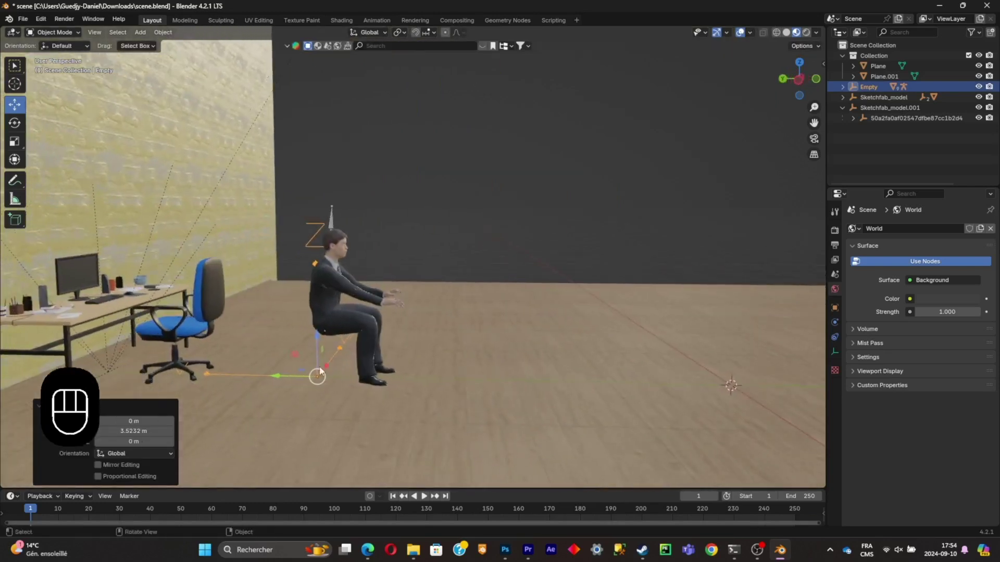
Move the chair into place at the desk and play the animation to check the setup
{"action": "left_click", "coordinate": [286, 378]}
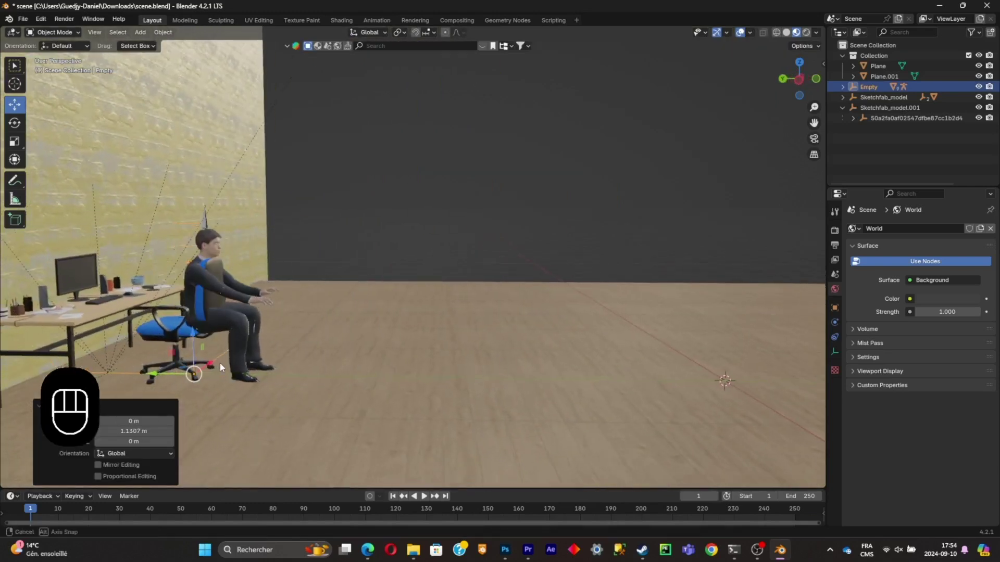
{"action": "left_click_drag", "start_coordinate": [17, 131], "coordinate": [155, 259]}
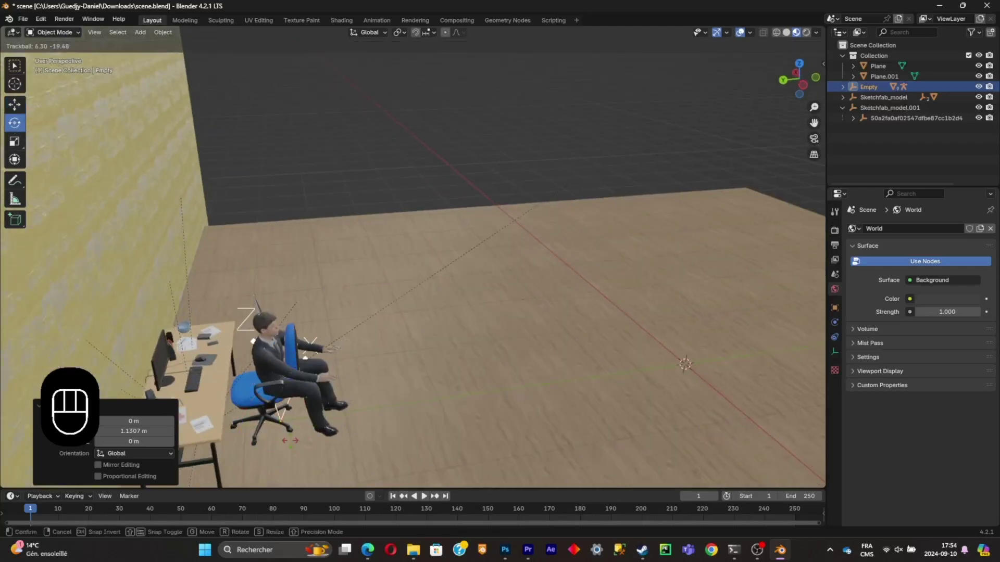
{"action": "key", "text": "ctrl+z"}
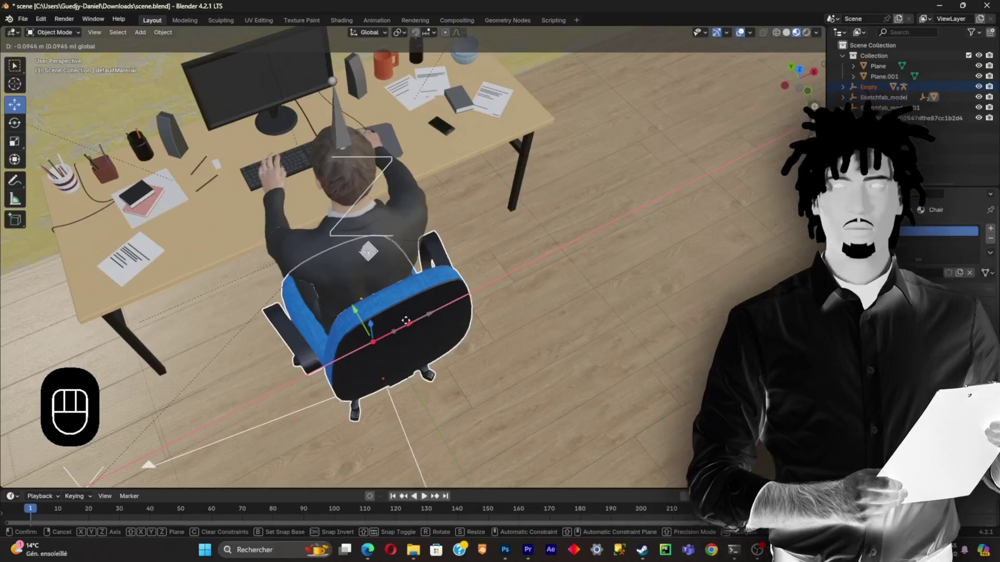
{"action": "key", "text": "space"}
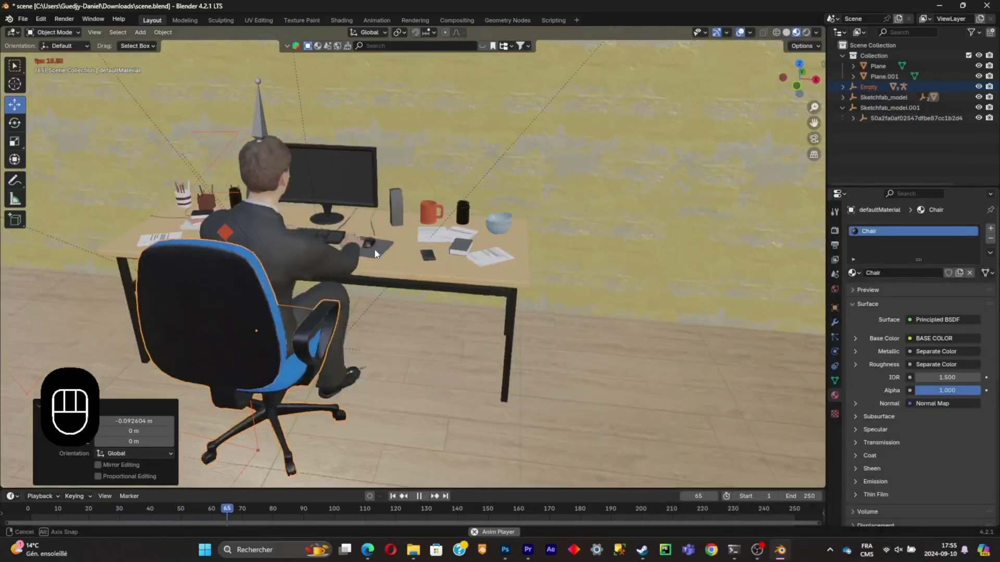
{"action": "key", "text": "space"}
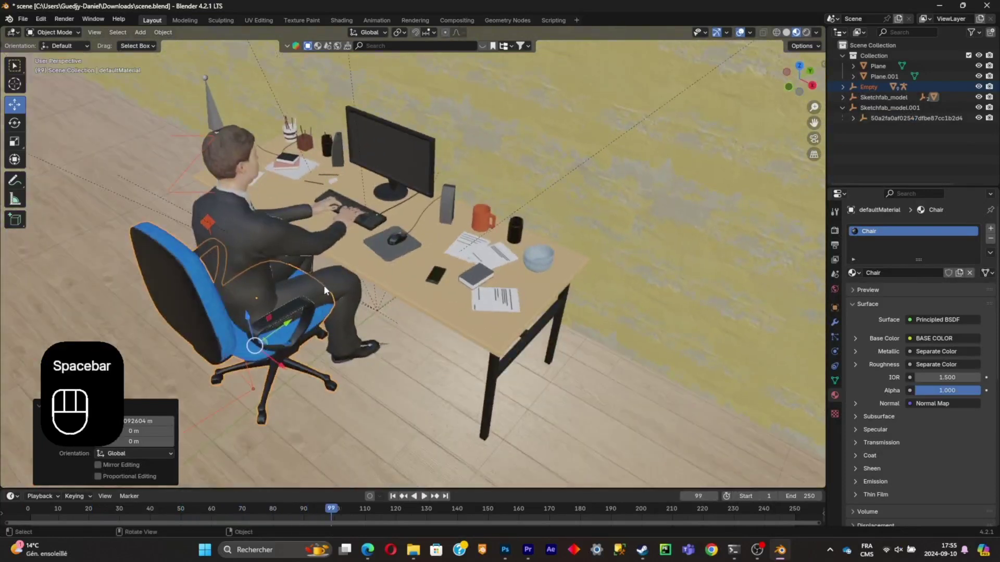
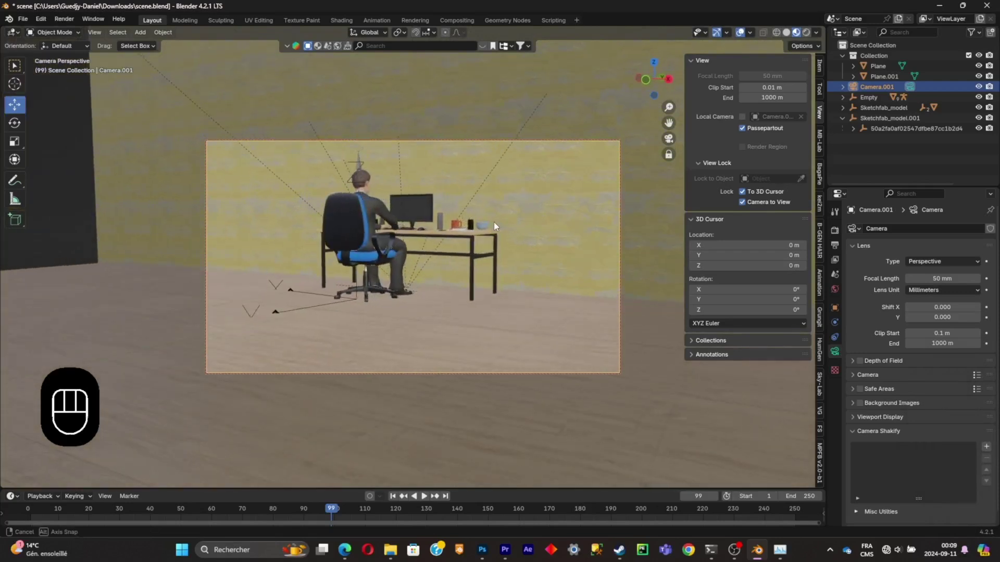
Keyframe the camera's wide shot at frame 1 and its monitor close-up at frame 109
{"action": "left_click", "coordinate": [483, 207]}
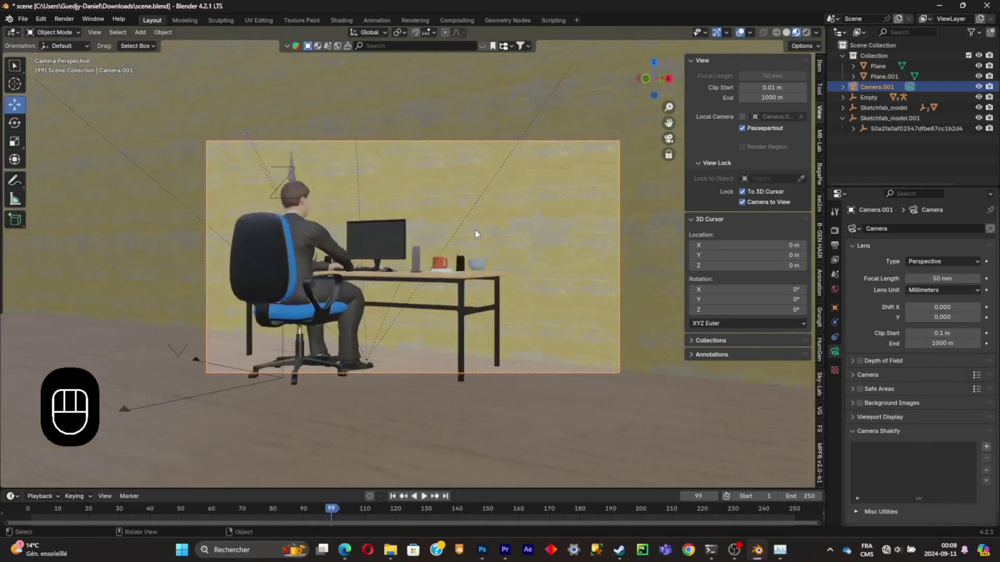
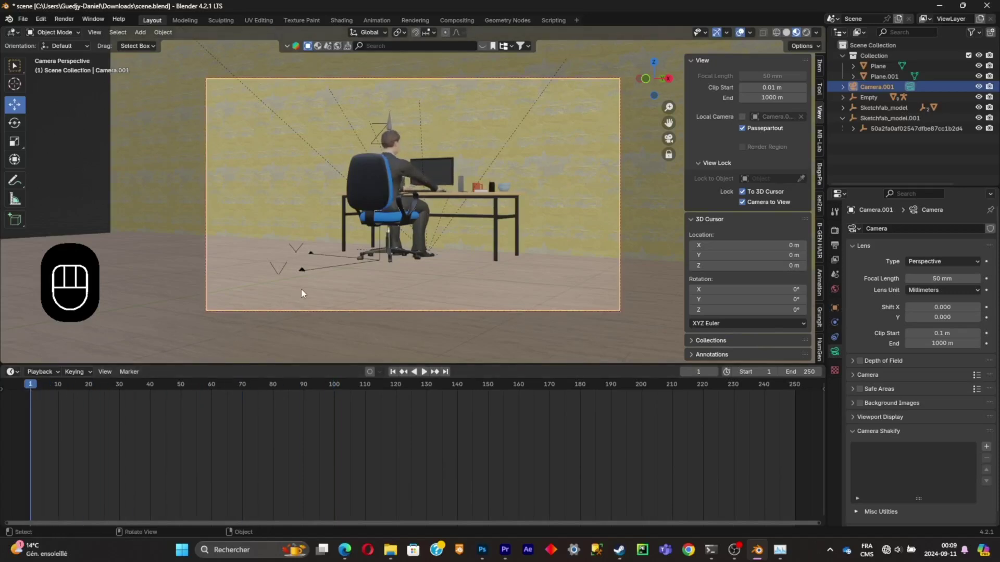
{"action": "key", "text": "i"}
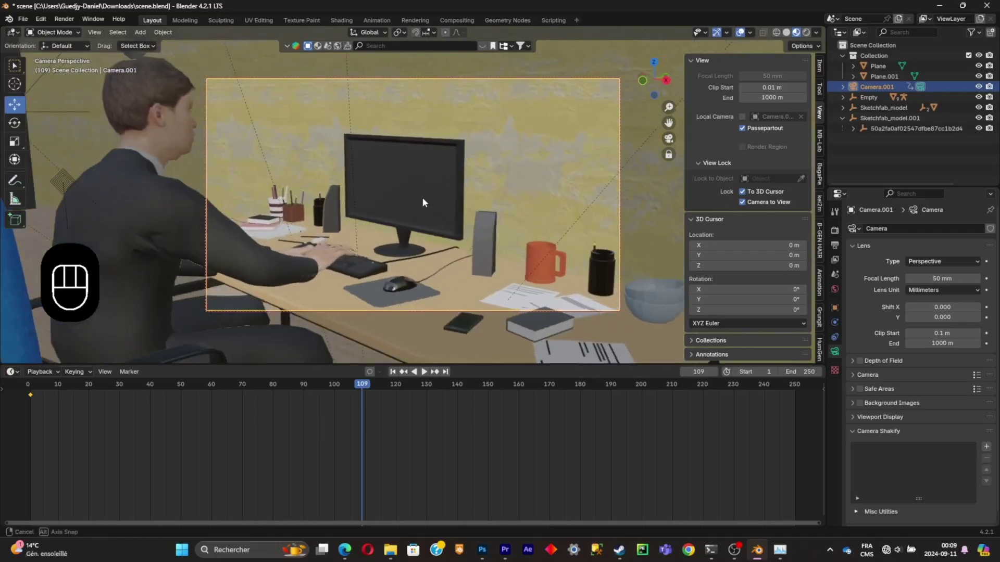
{"action": "left_click", "coordinate": [424, 370]}
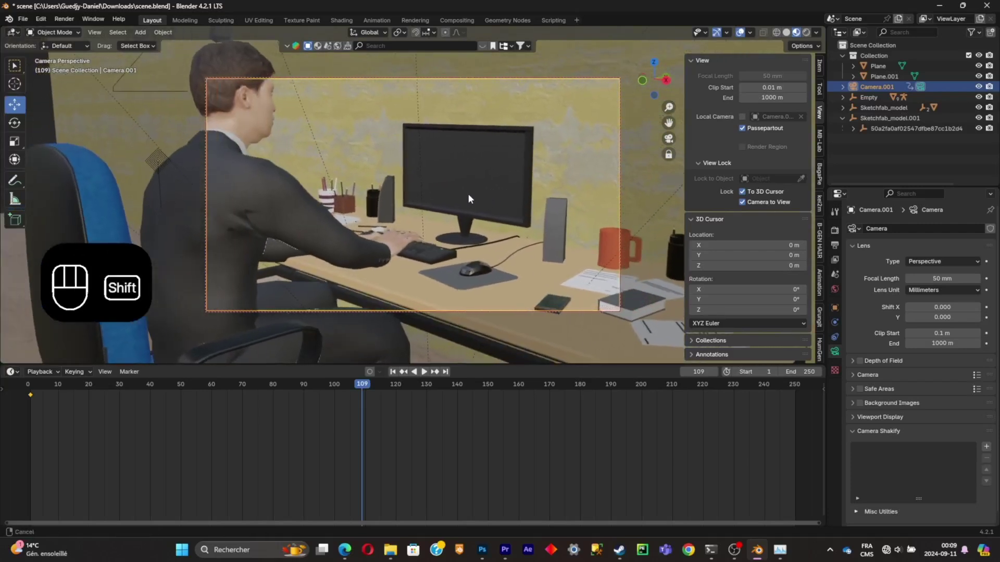
{"action": "key", "text": "i"}
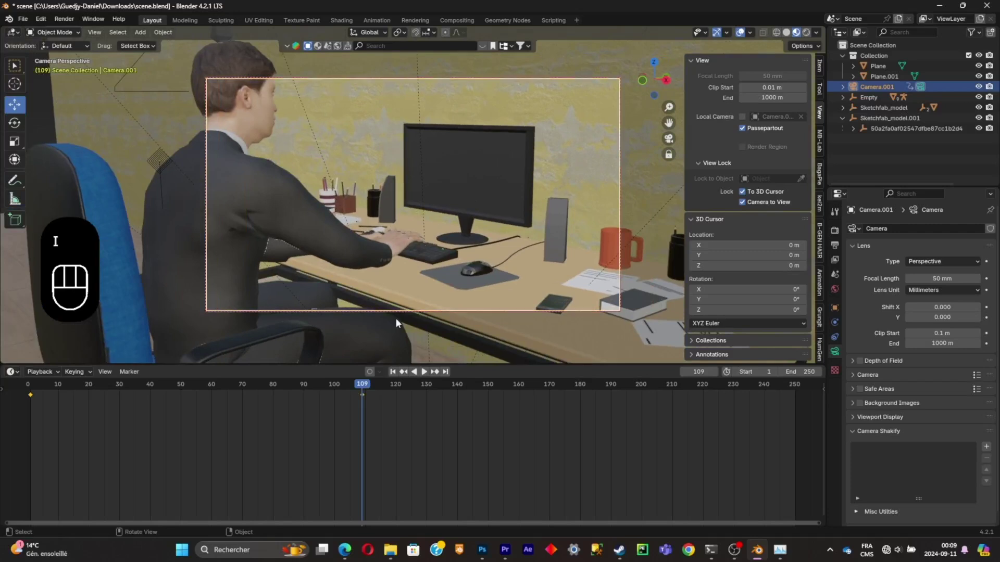
Play back the camera move and open the monitor screen's Principled BSDF material
{"action": "left_click", "coordinate": [357, 387]}
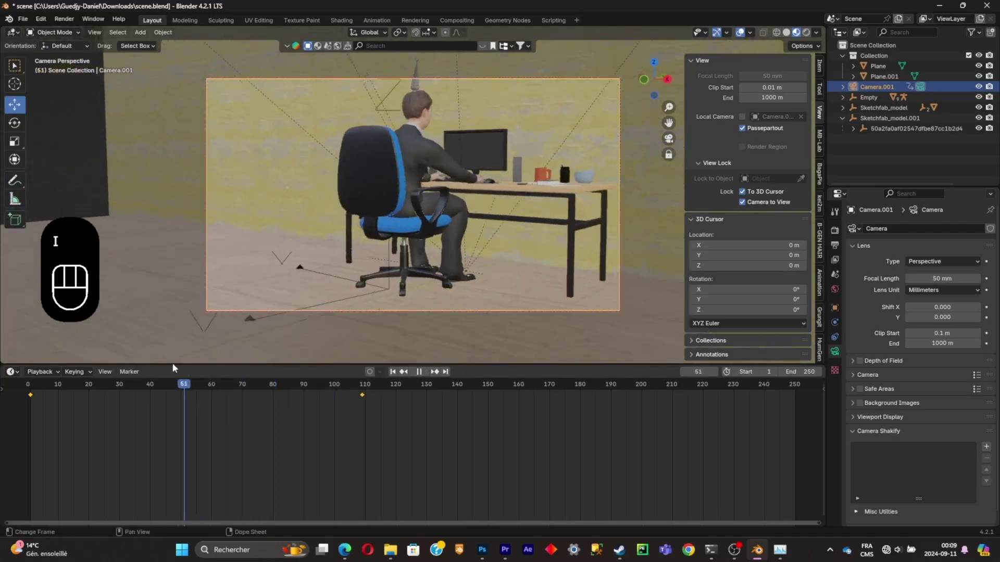
{"action": "key", "text": "space"}
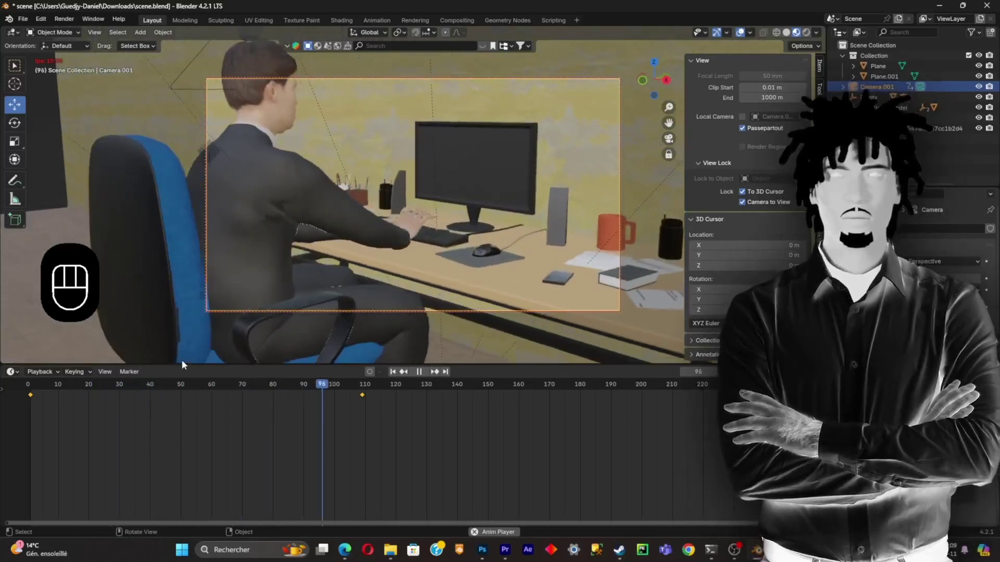
{"action": "key", "text": "space"}
Give the monitor screen material a glowing image texture and save the scene
{"action": "left_click", "coordinate": [390, 456]}
{"action": "left_click", "coordinate": [368, 396]}
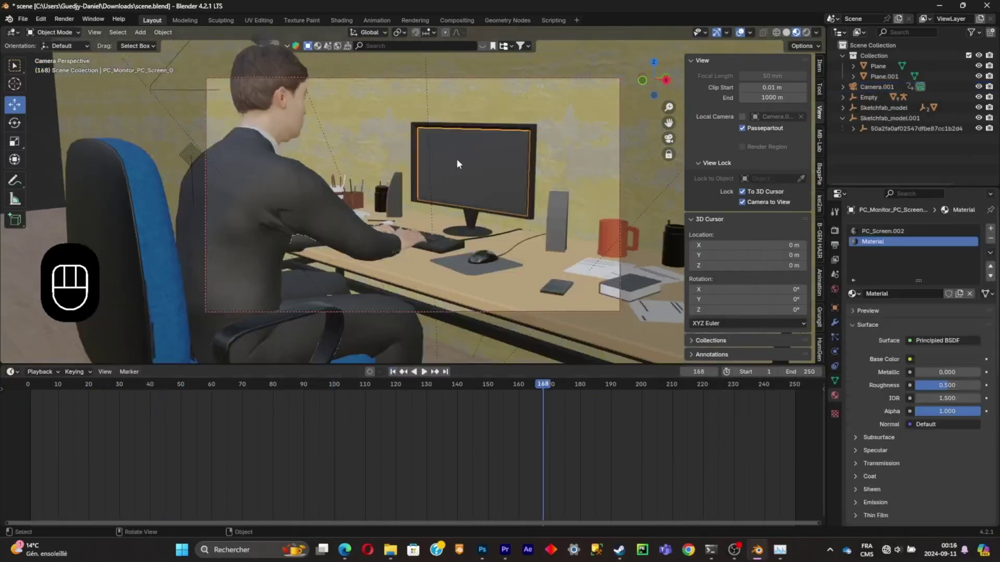
{"action": "key", "text": "Tab"}
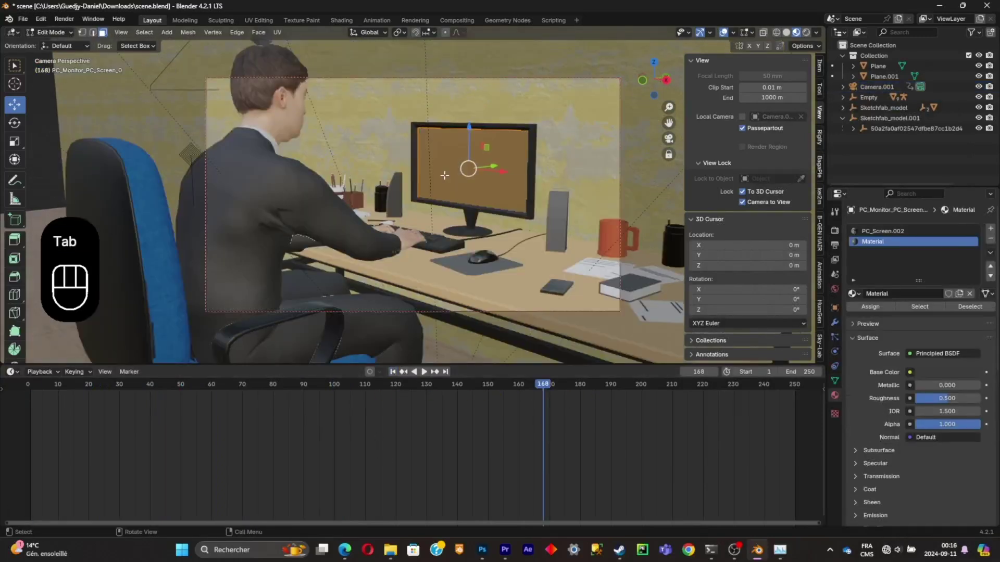
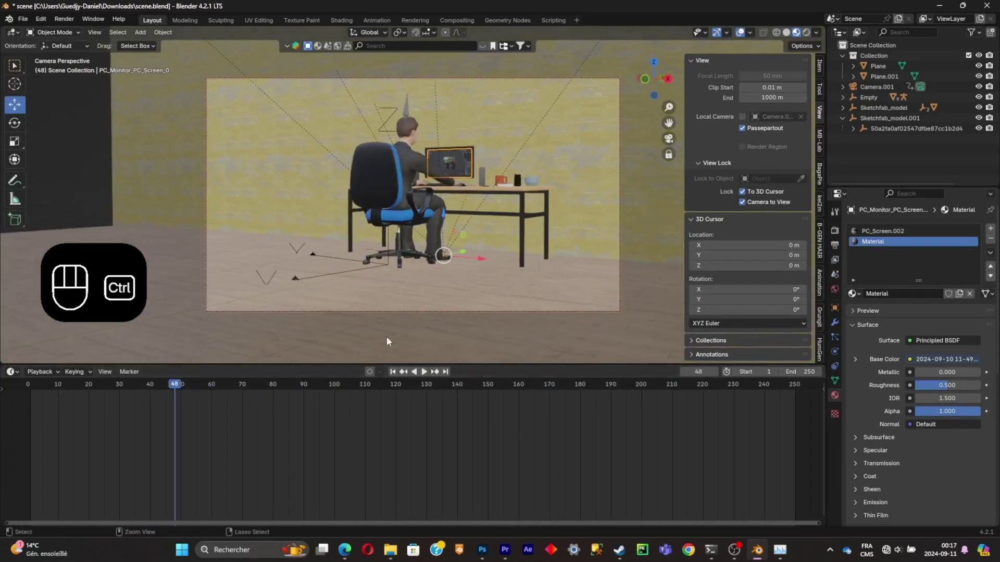
{"action": "key", "text": "ctrl+s"}
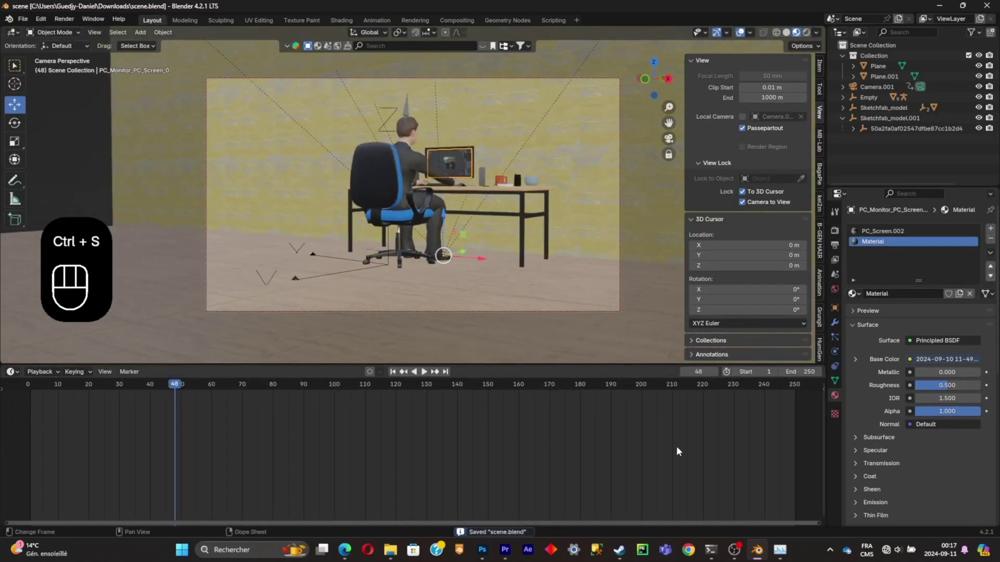
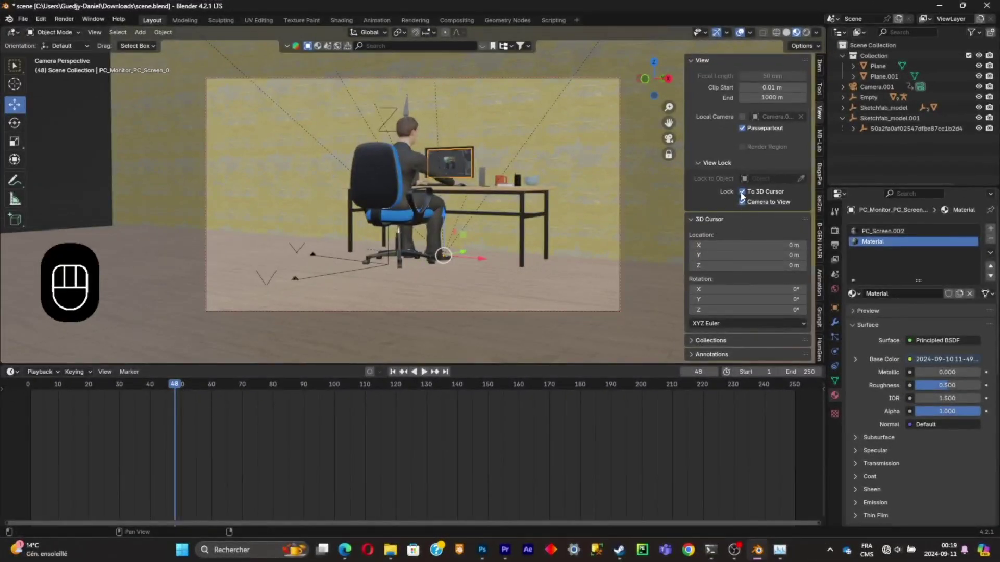
Switch the viewport to Rendered shading and add a point light near the desk
{"action": "left_click", "coordinate": [743, 197]}
{"action": "left_click", "coordinate": [742, 205]}
{"action": "middle_click", "coordinate": [579, 238]}
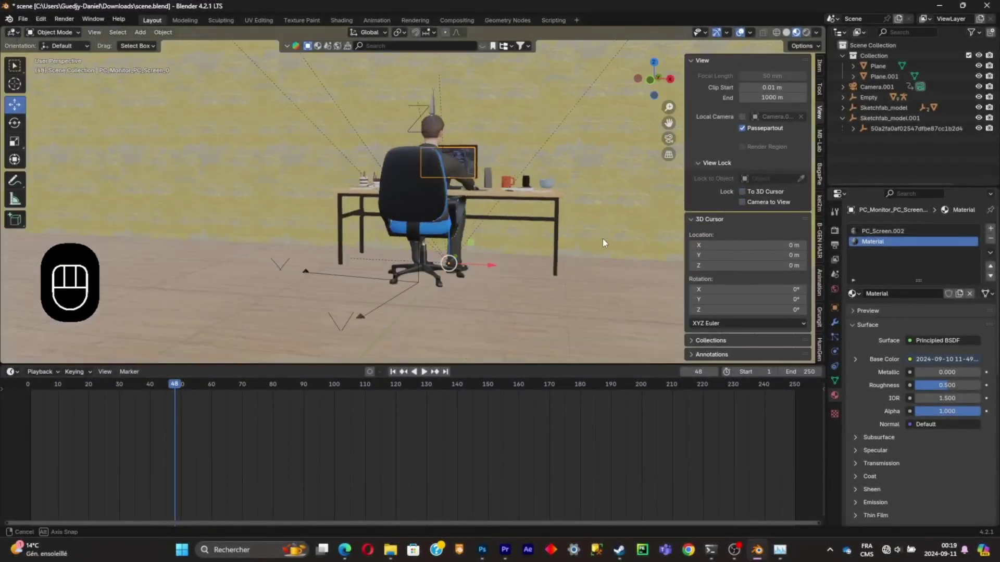
{"action": "middle_click", "coordinate": [605, 242]}
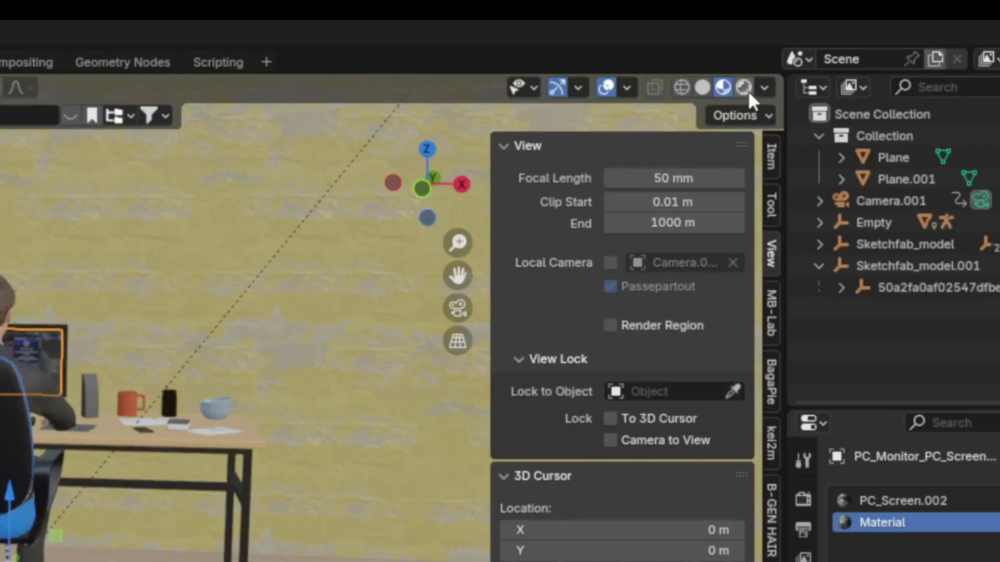
{"action": "left_click", "coordinate": [618, 209]}
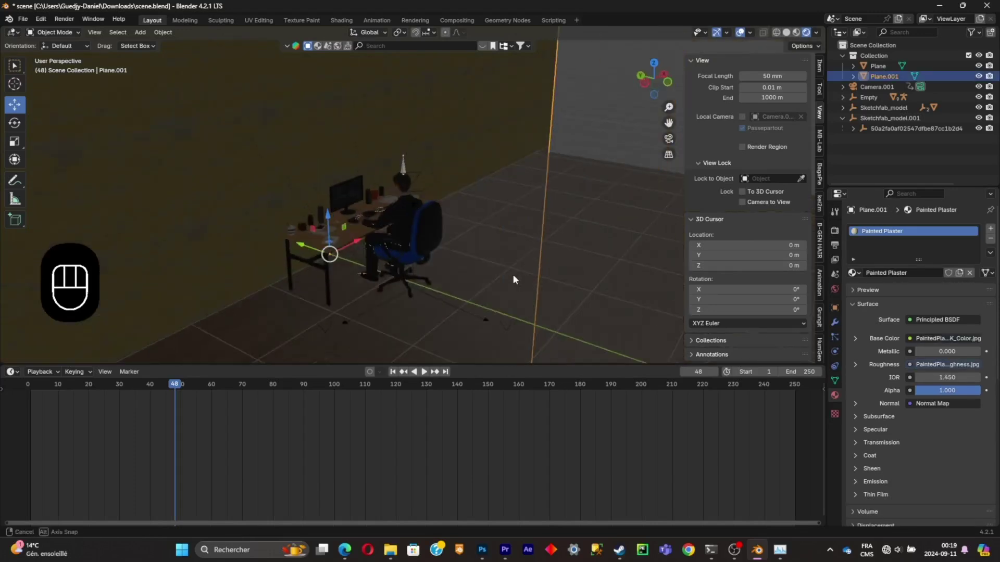
{"action": "key", "text": "shift+a"}
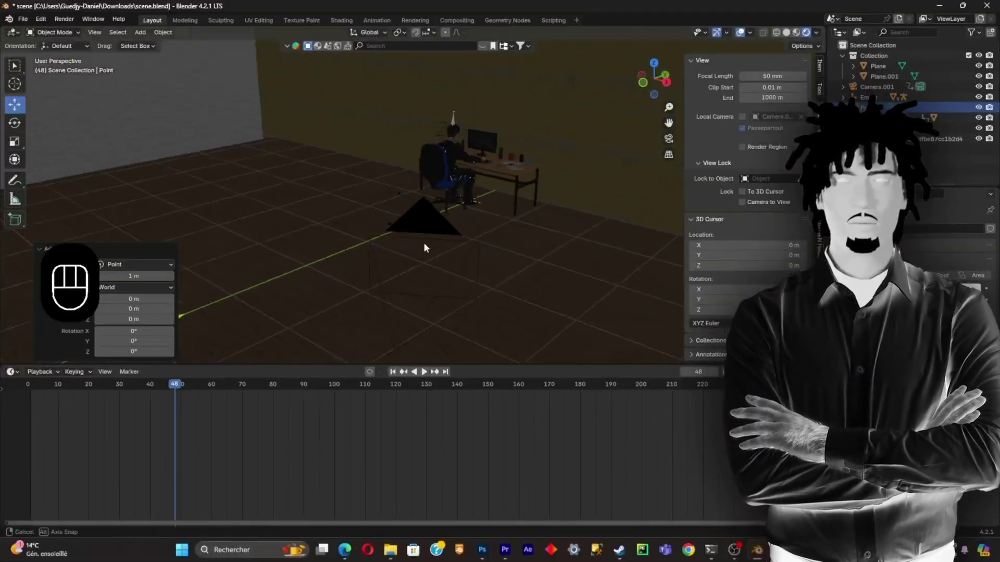
Raise the new point light off the floor and move it above the desk near the man's head
{"action": "key", "text": "g"}
{"action": "middle_click", "coordinate": [525, 154]}
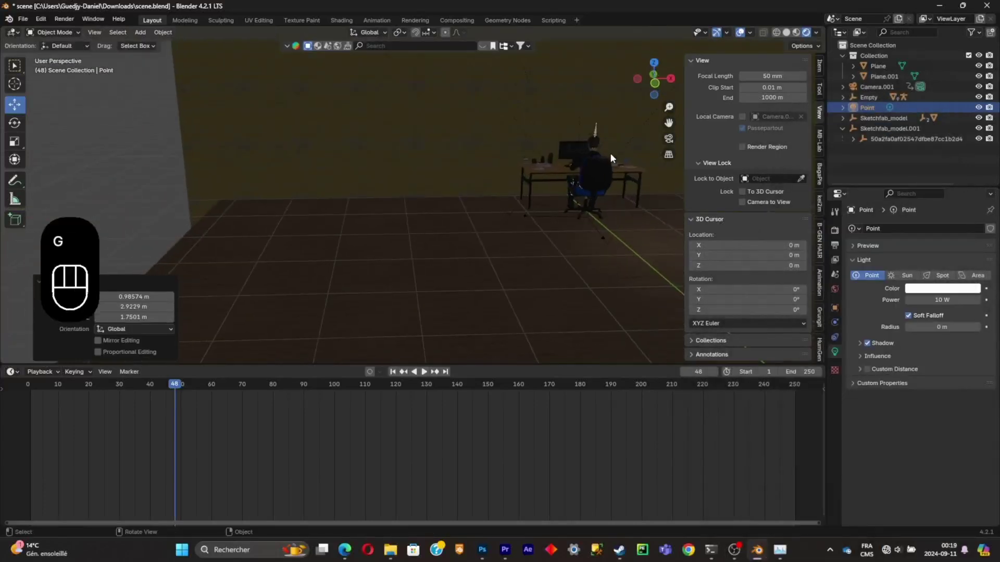
{"action": "left_click_drag", "start_coordinate": [609, 160], "coordinate": [594, 161]}
{"action": "left_click", "coordinate": [485, 112]}
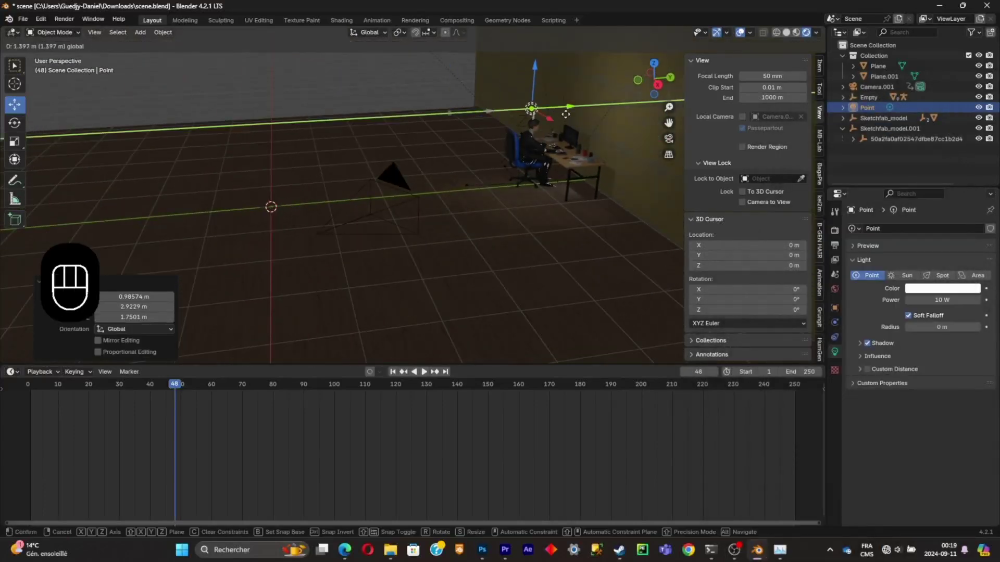
{"action": "left_click_drag", "start_coordinate": [566, 125], "coordinate": [613, 129]}
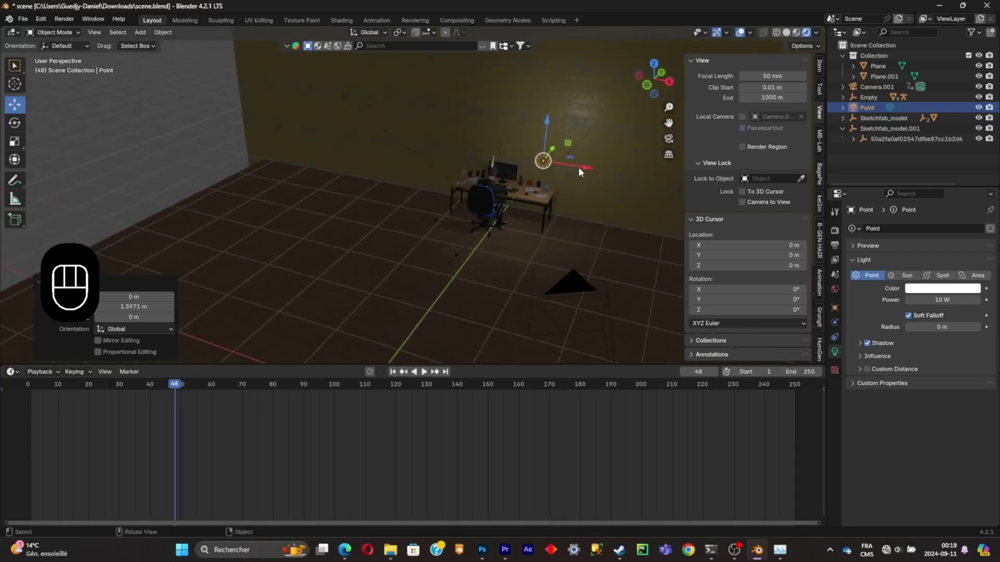
{"action": "middle_click", "coordinate": [581, 170]}
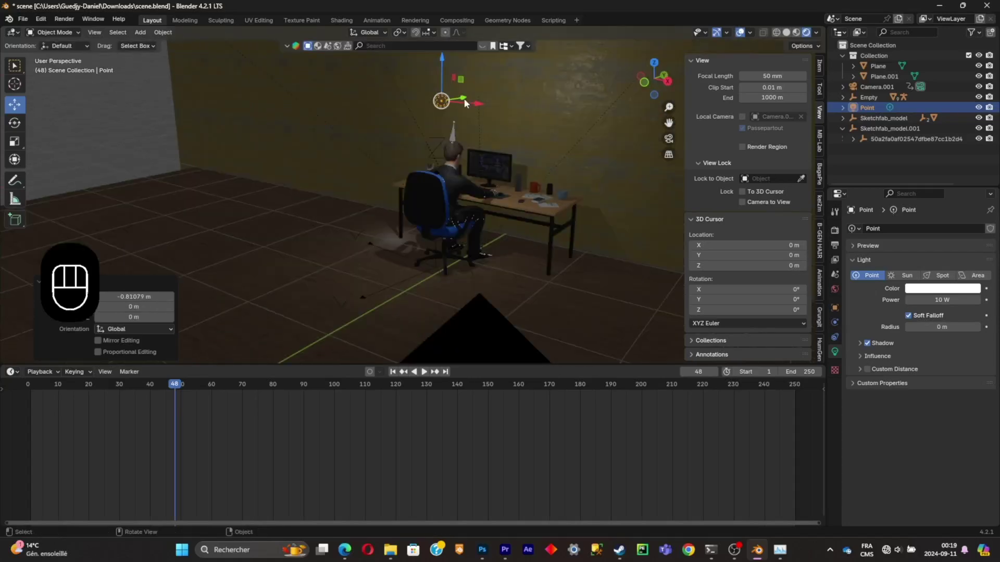
Turn the light into a square area light, orient it, and add a second point light Point.001
{"action": "left_click", "coordinate": [897, 279]}
{"action": "middle_click", "coordinate": [896, 279]}
{"action": "middle_click", "coordinate": [929, 277]}
{"action": "left_click", "coordinate": [930, 278]}
{"action": "left_click", "coordinate": [963, 280]}
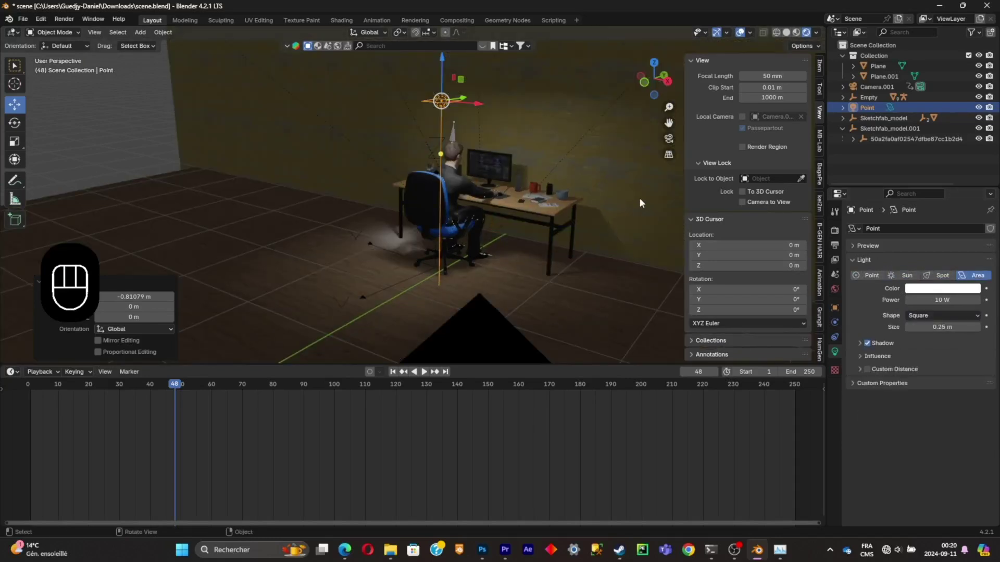
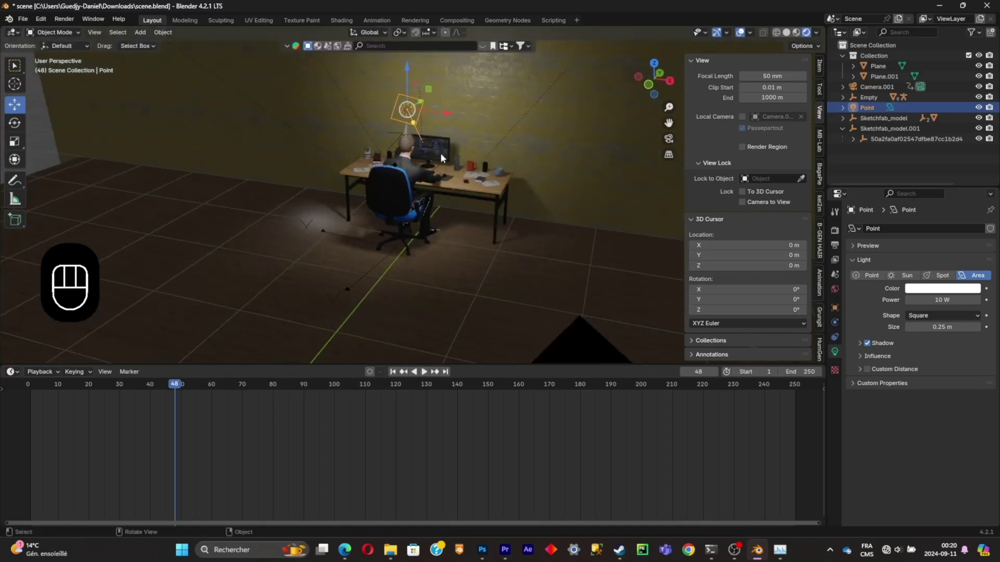
{"action": "middle_click", "coordinate": [459, 165]}
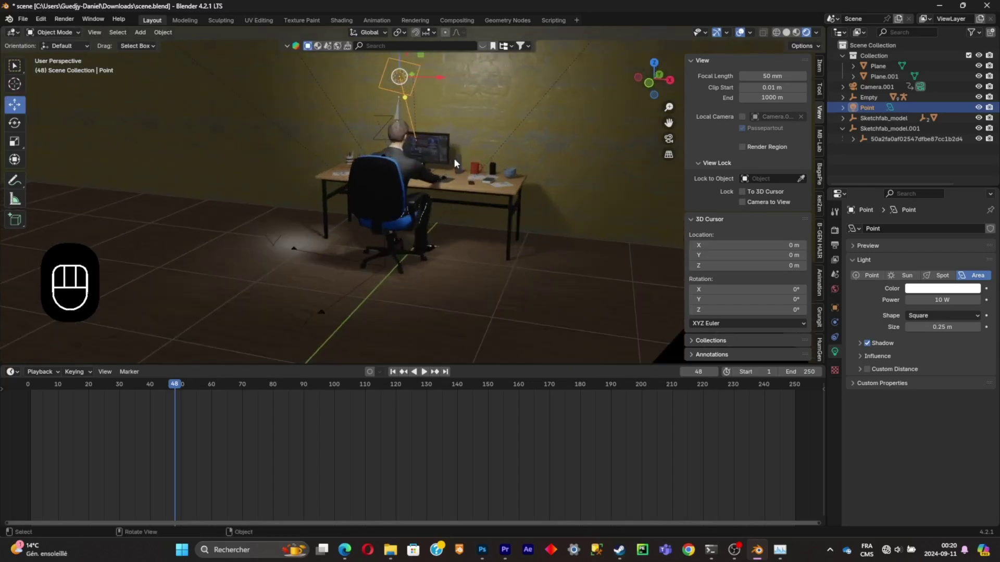
{"action": "left_click", "coordinate": [588, 157]}
{"action": "key", "text": "shift+a"}
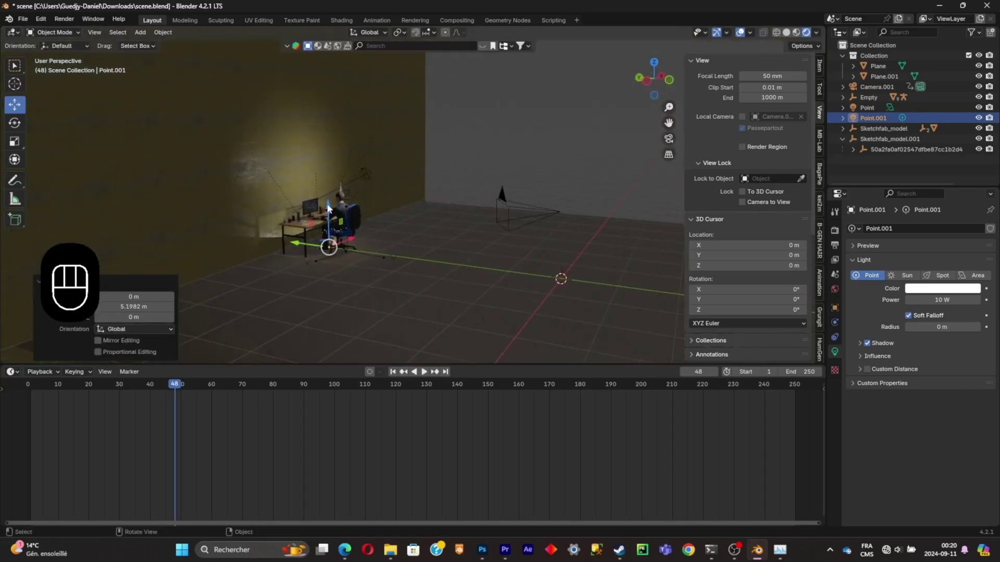
Place Point.001 behind the man's head as a blue 8 W light and preview the animation
{"action": "middle_click", "coordinate": [348, 162]}
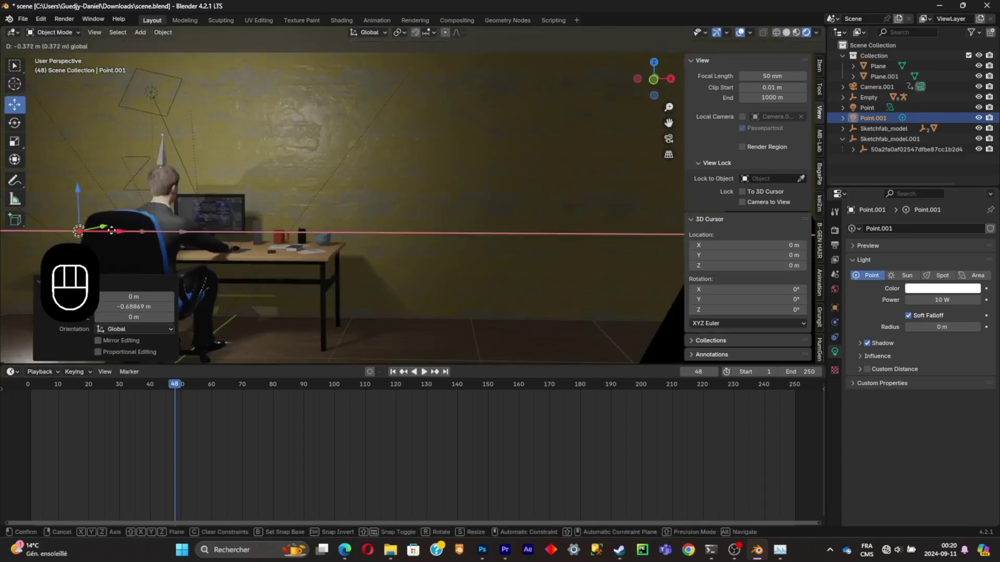
{"action": "middle_click", "coordinate": [674, 140]}
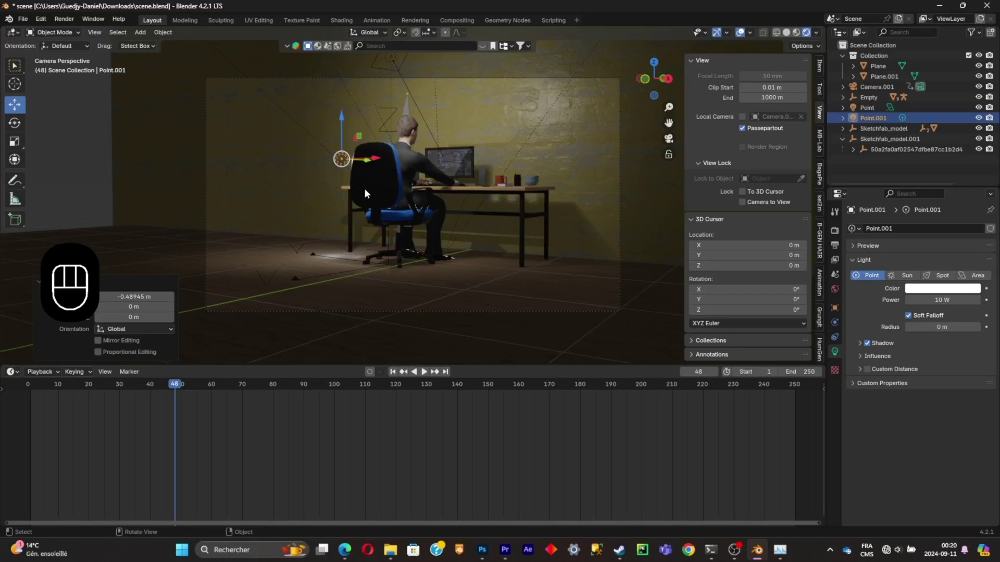
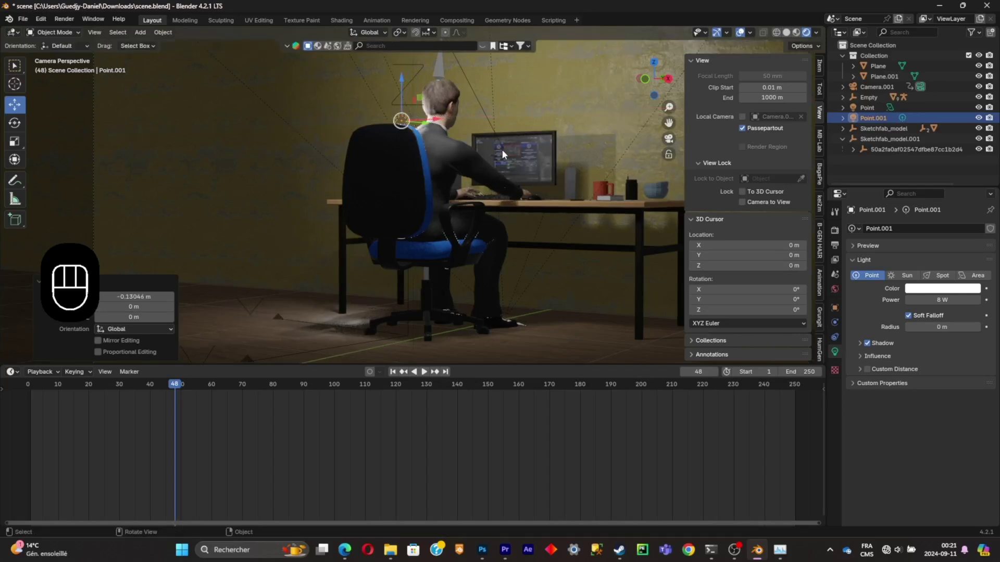
{"action": "key", "text": "space"}
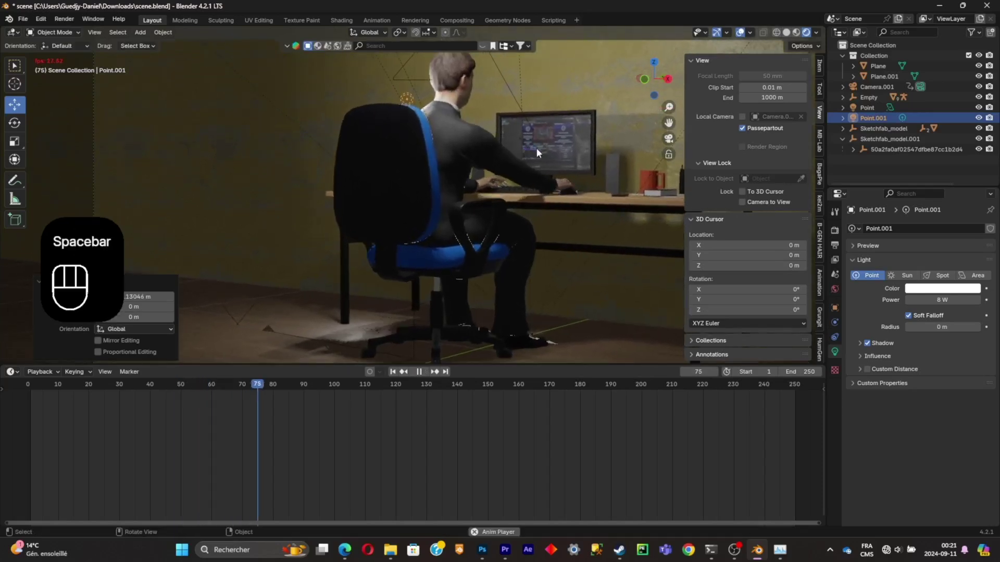
{"action": "key", "text": "space"}
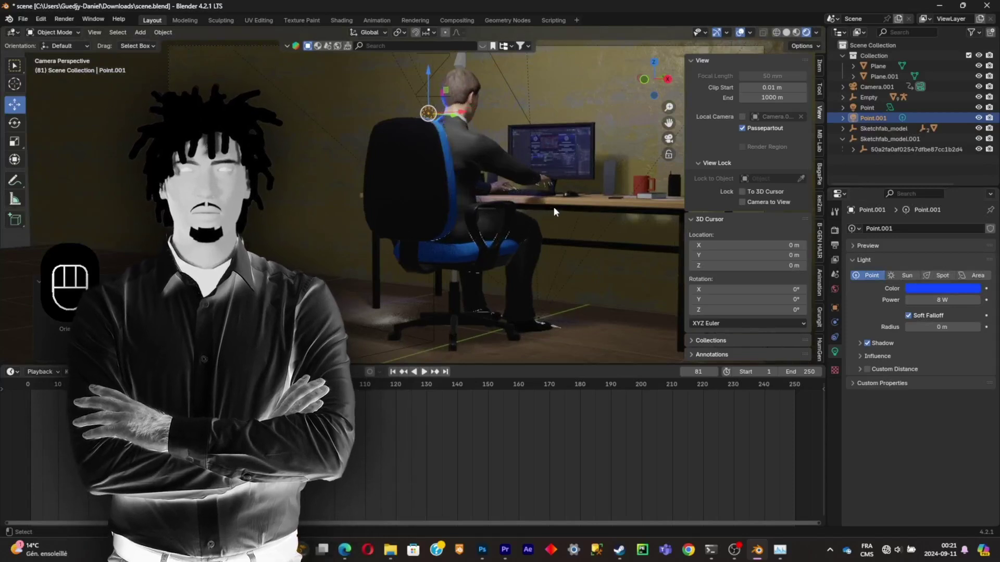
Copy the blue light, paste it as Point.002 and move the copy near the desk
{"action": "left_click", "coordinate": [430, 111]}
{"action": "key", "text": "ctrl+c"}
{"action": "key", "text": "ctrl+v"}
{"action": "left_click", "coordinate": [459, 114]}
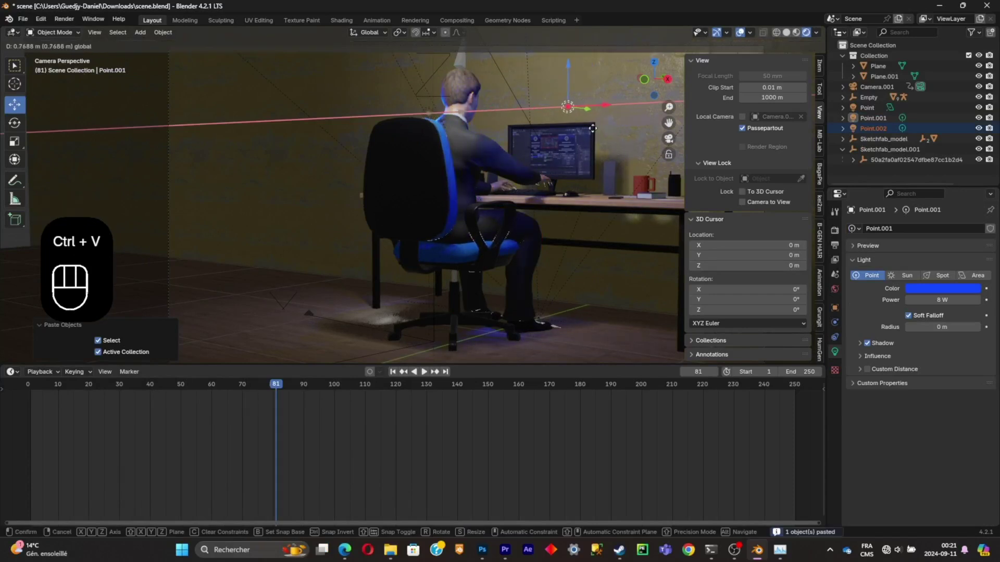
{"action": "left_click", "coordinate": [672, 139]}
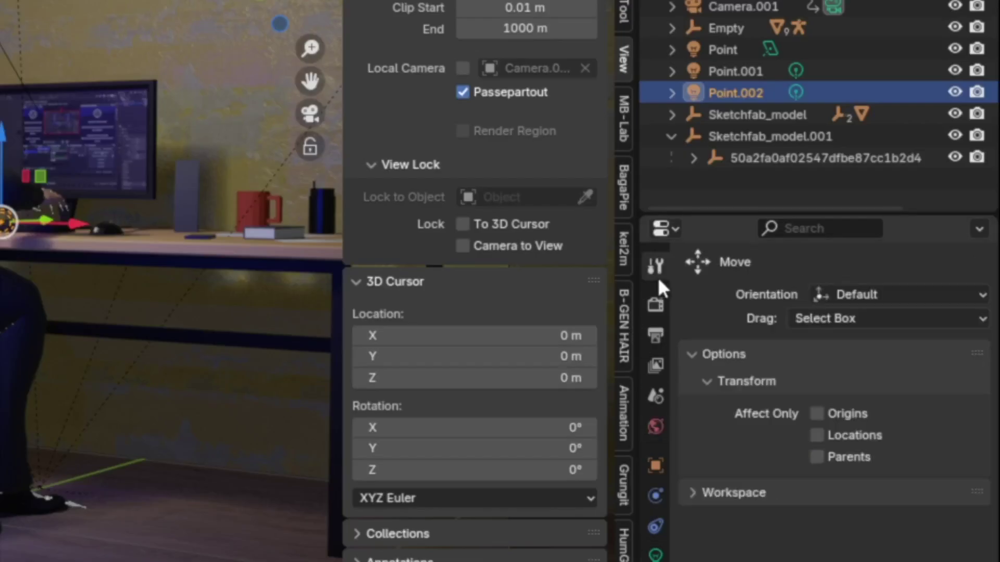
Enable motion blur and set colour management to AgX, Medium High Contrast, exposure ~1.6, gamma ~1.8
{"action": "left_click", "coordinate": [863, 388]}
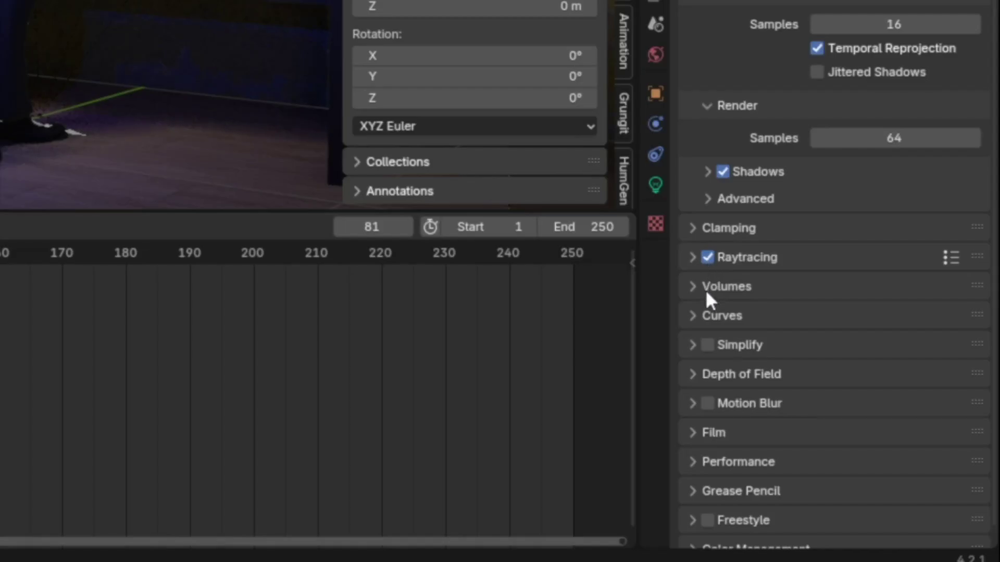
{"action": "left_click", "coordinate": [865, 450]}
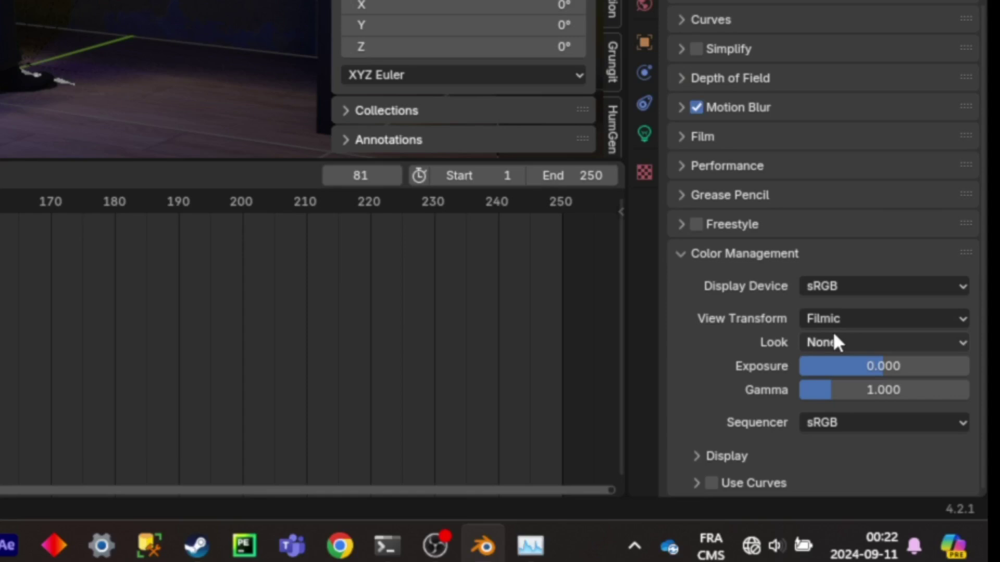
{"action": "left_click_drag", "start_coordinate": [942, 460], "coordinate": [936, 481]}
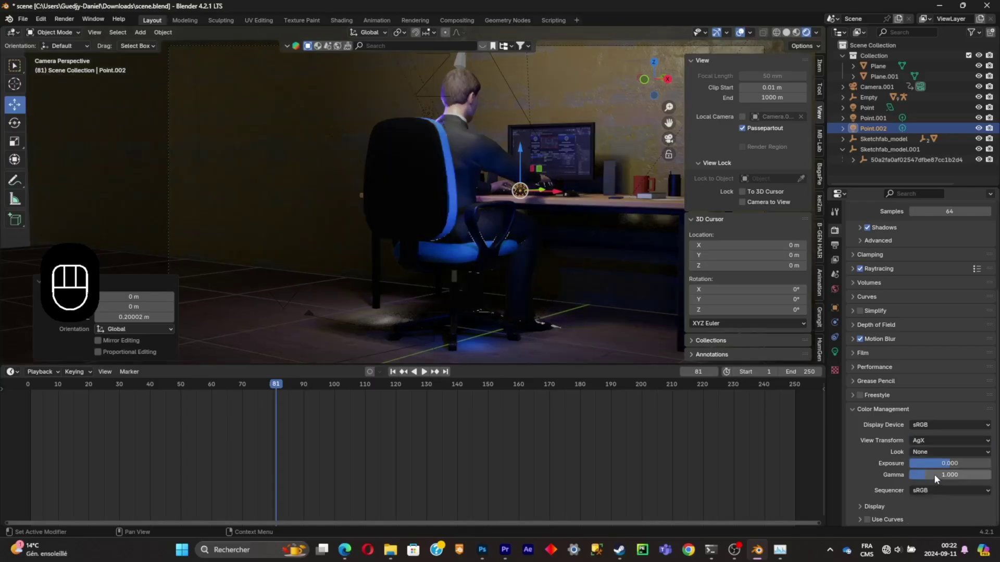
{"action": "left_click_drag", "start_coordinate": [946, 457], "coordinate": [950, 399]}
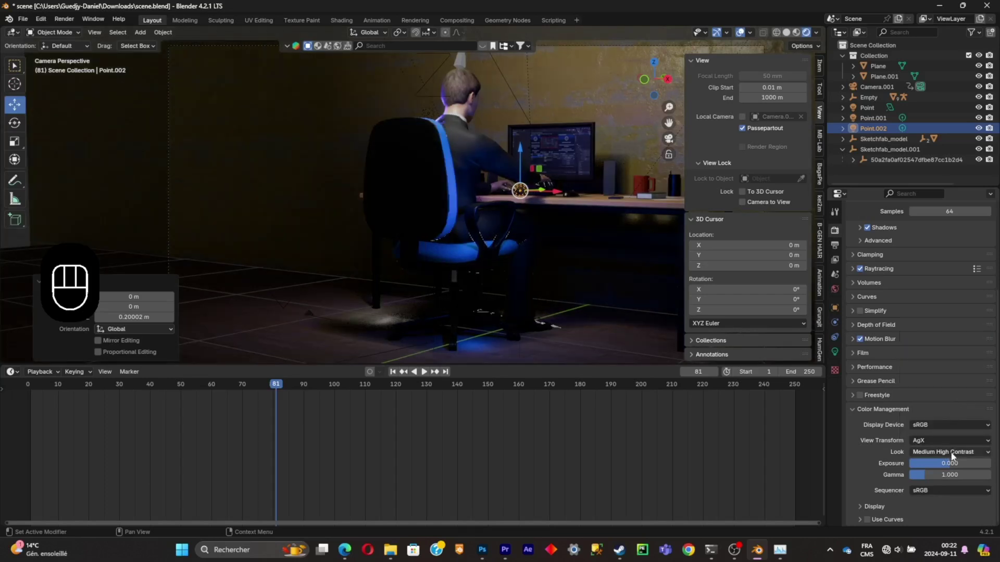
{"action": "left_click", "coordinate": [424, 370]}
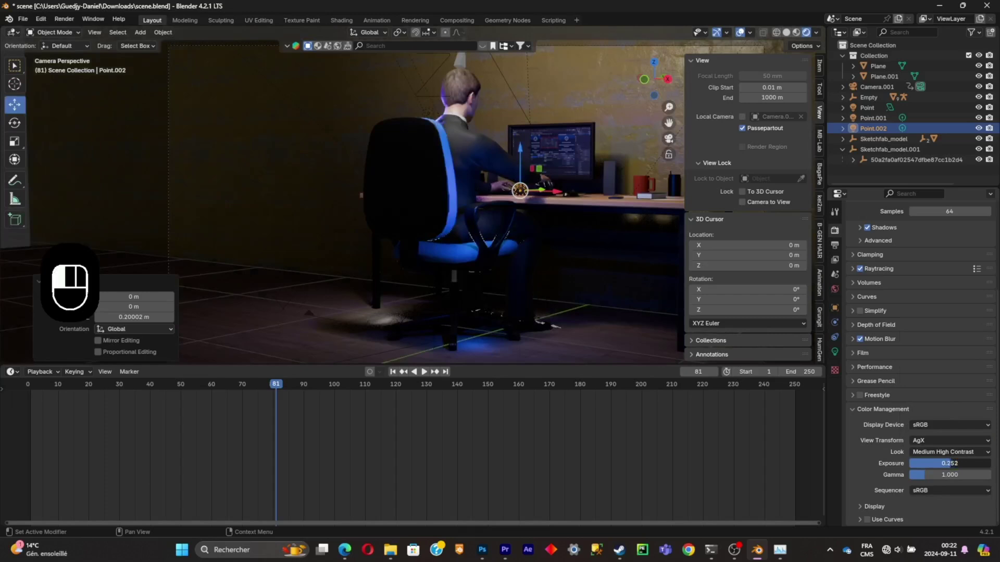
{"action": "left_click", "coordinate": [557, 193]}
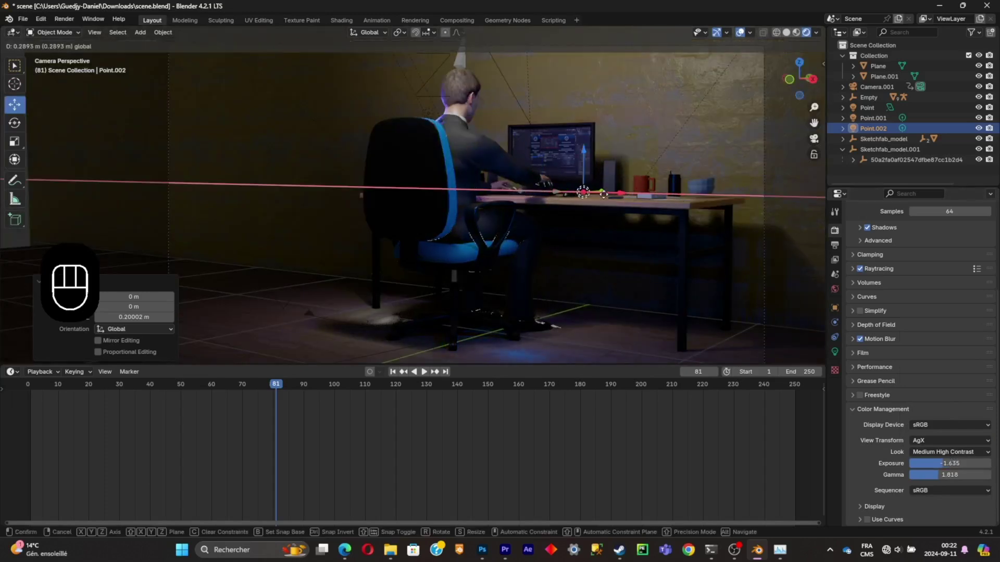
Save the file and set the render output format to FFmpeg Video for writing to Downloads
{"action": "key", "text": "ctrl+s"}
{"action": "key", "text": "space"}
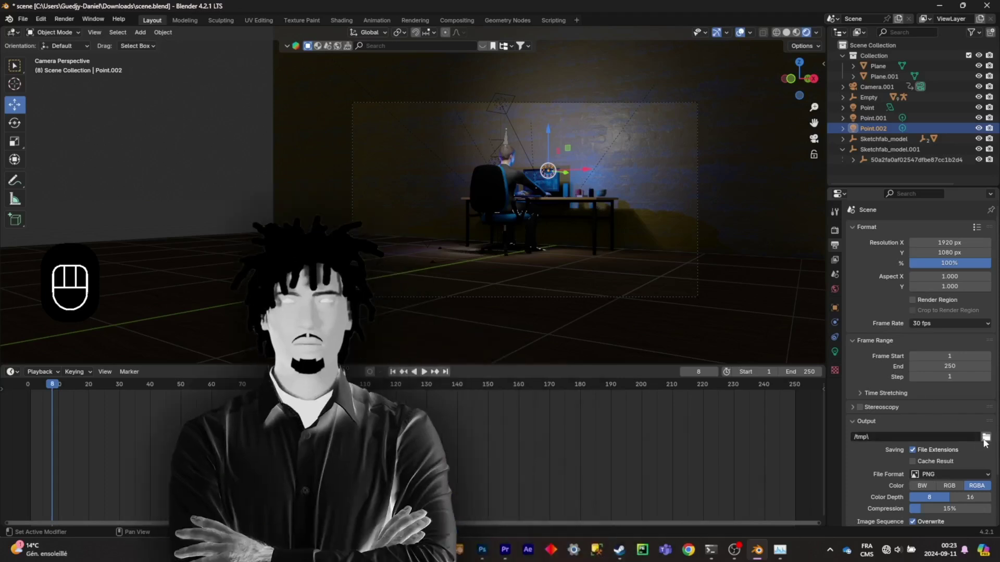
{"action": "left_click_drag", "start_coordinate": [989, 476], "coordinate": [977, 399]}
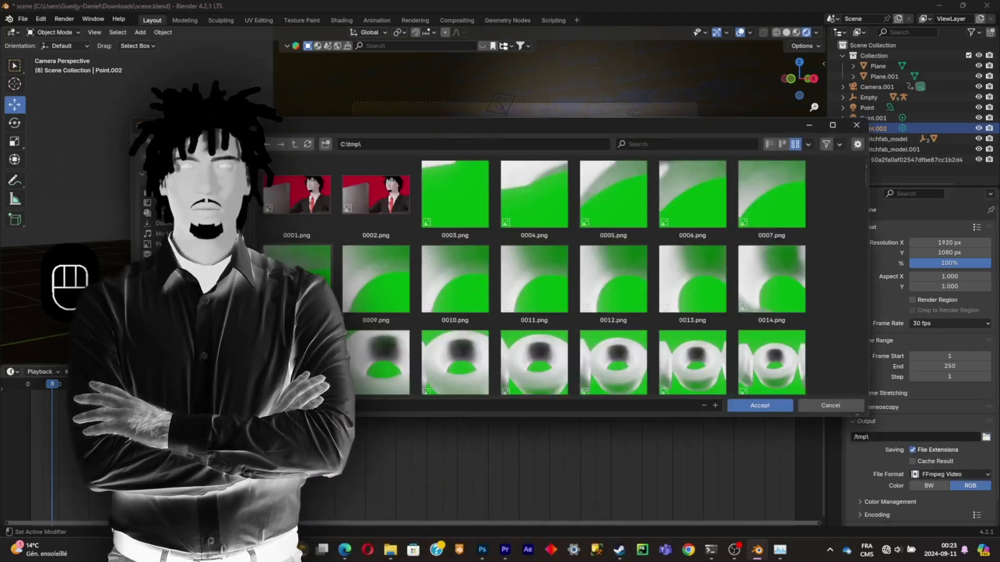